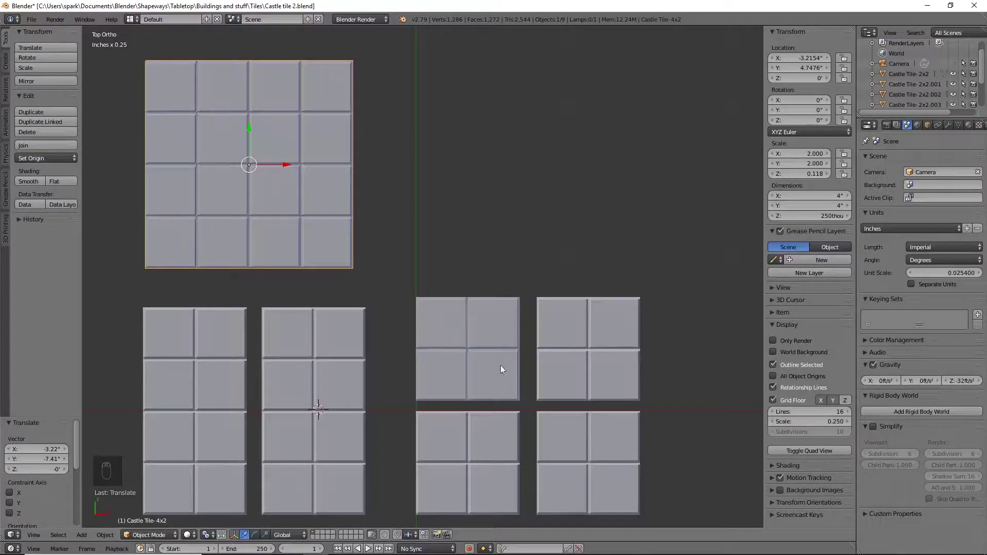
# Select the small 2x2 castle tile and frame it in the viewport among the other tiles
pyautogui.rightClick(499, 351)
pyautogui.click(499, 351)
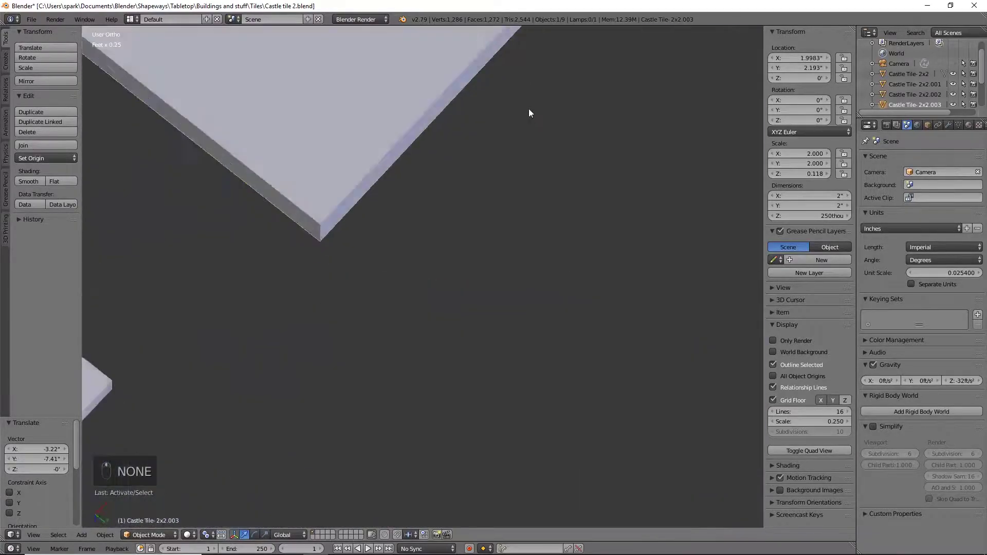
pyautogui.press('KP_1')
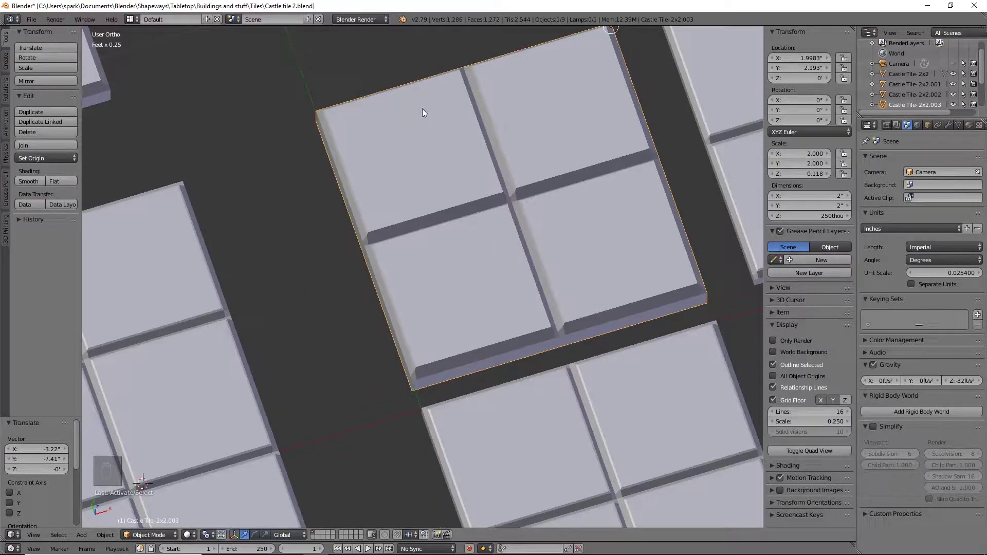
pyautogui.middleClick(429, 119)
pyautogui.moveTo(93, 159); pyautogui.dragTo(213, 77)
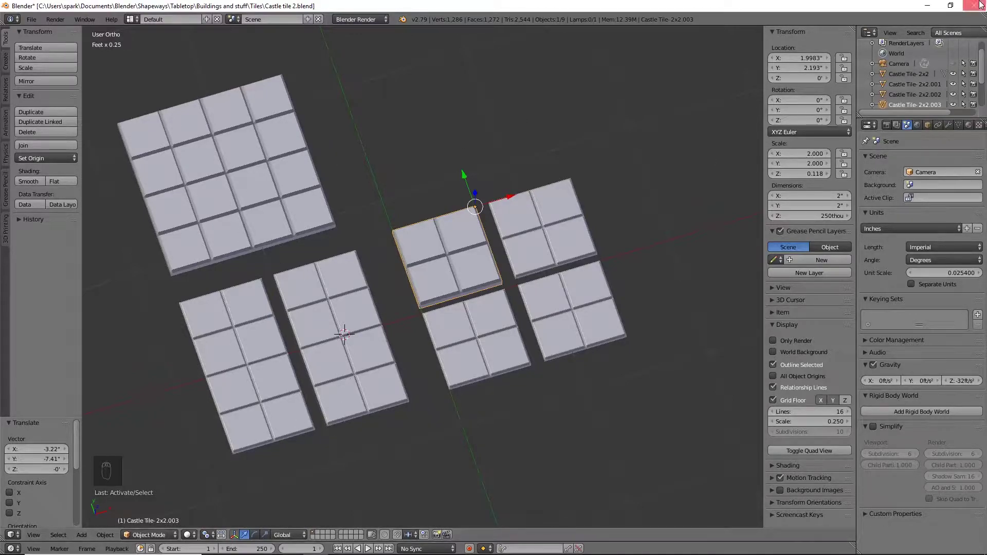
pyautogui.moveTo(456, 256); pyautogui.dragTo(954, 76)
pyautogui.moveTo(956, 98); pyautogui.dragTo(507, 290)
# Show only the 2x2 tile and look straight down at it in Top Ortho view
pyautogui.press('KP_1')
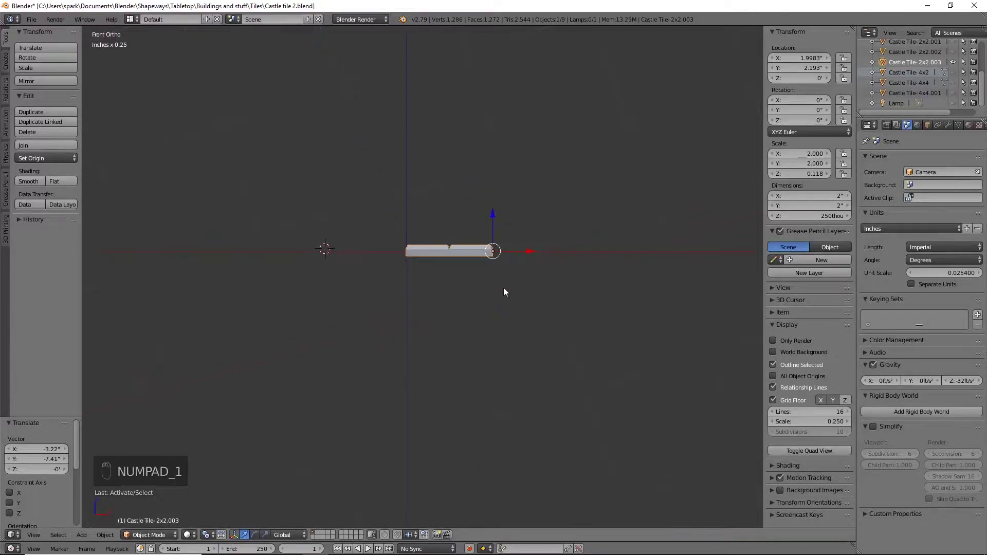
pyautogui.press('shift+c')
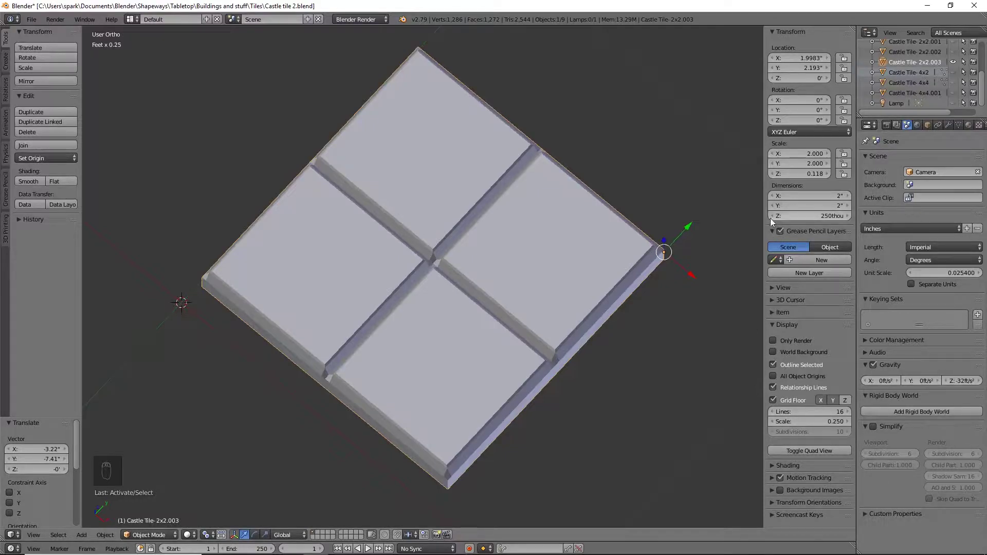
pyautogui.moveTo(775, 232); pyautogui.dragTo(801, 413)
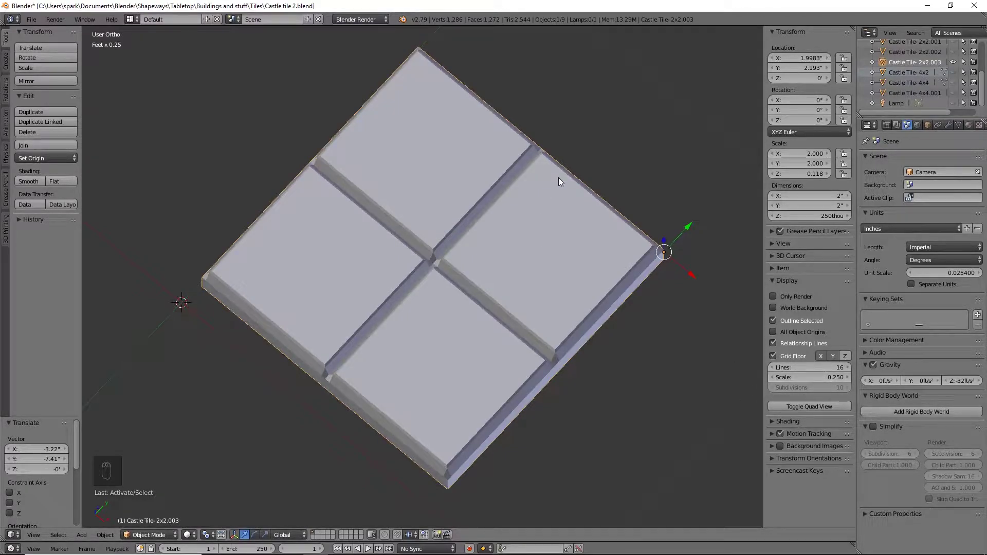
pyautogui.middleClick(483, 265)
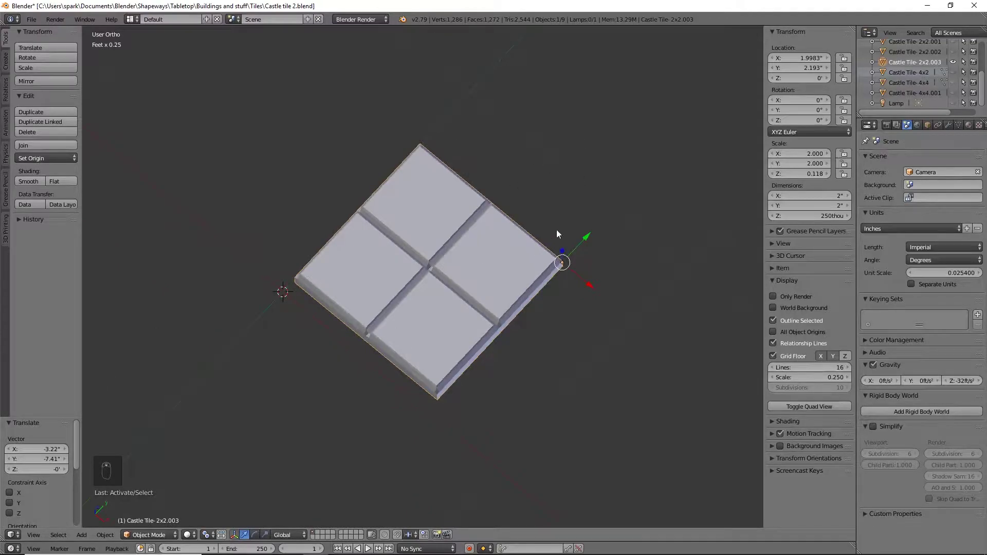
pyautogui.press('KP_7')
# Move the tile along Y so its lower-left corner snaps onto the world origin
pyautogui.moveTo(572, 229); pyautogui.dragTo(517, 140)
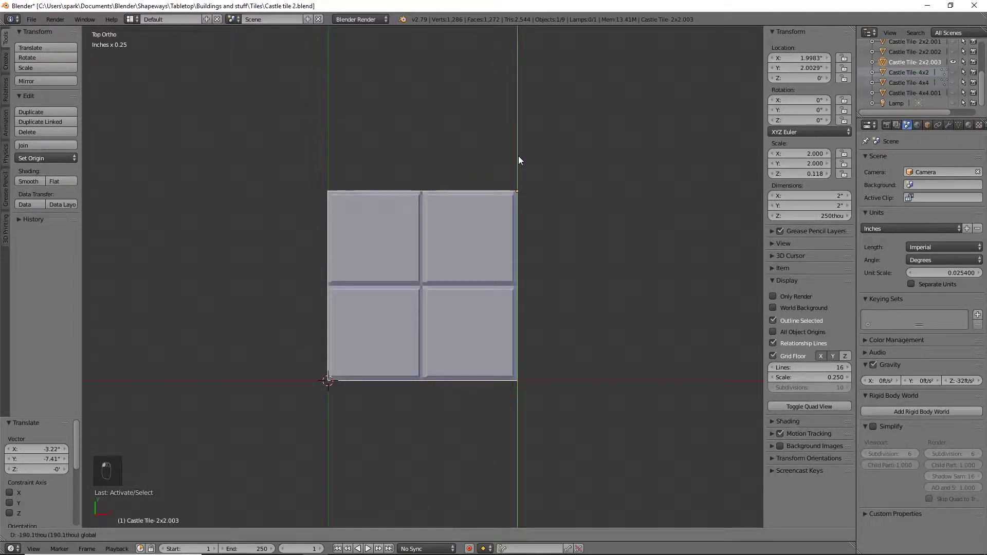
pyautogui.moveTo(373, 232); pyautogui.dragTo(466, 171)
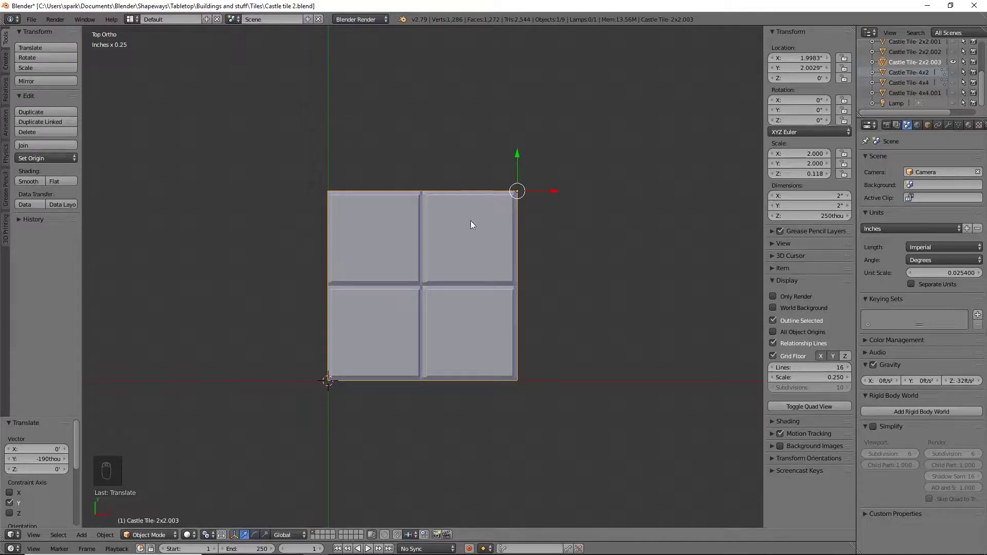
# Extrude the tile's back edge vertices 0.323 inches along Y into a narrow flat strip
pyautogui.press('Tab')
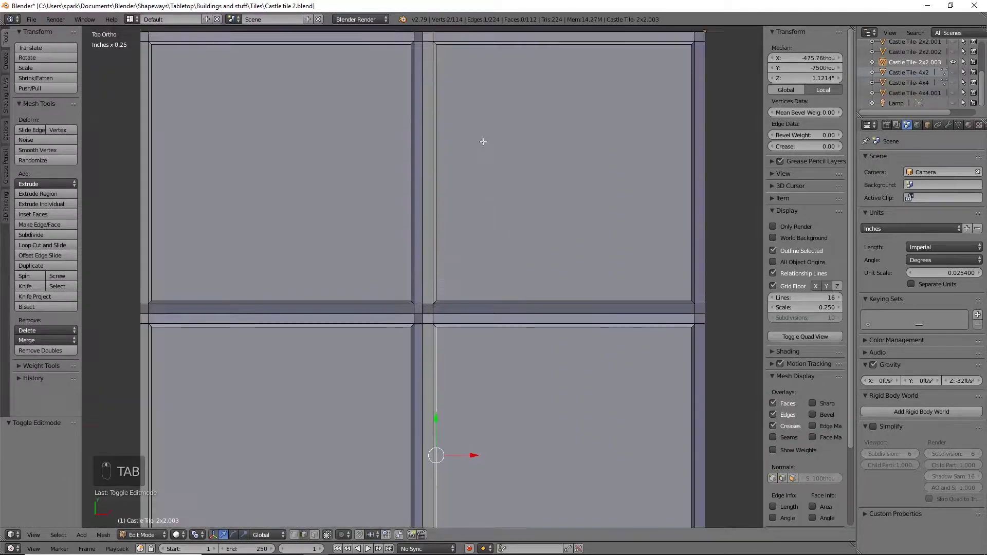
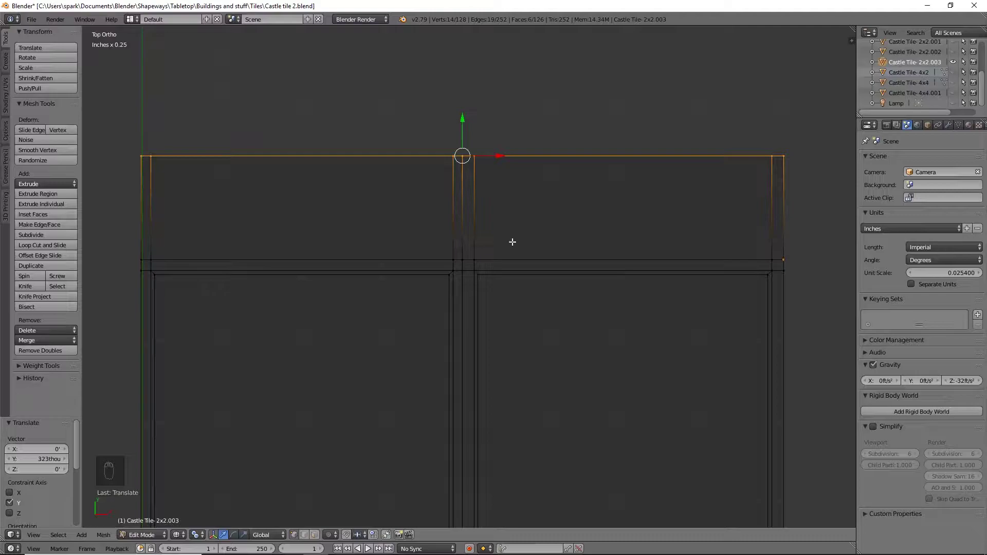
pyautogui.click(314, 537)
# In solid shading, extrude the strip's back edge upward into a tall wall
pyautogui.press('z')
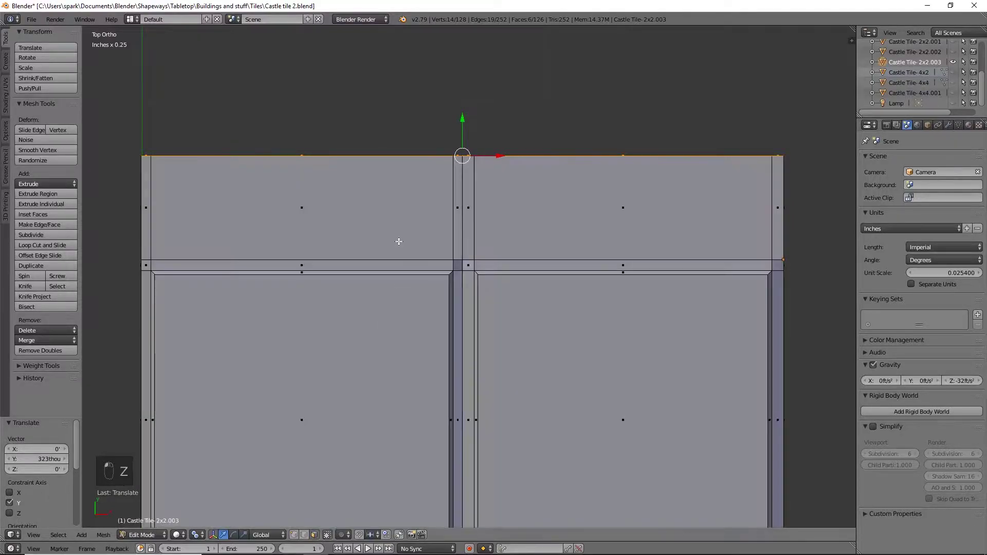
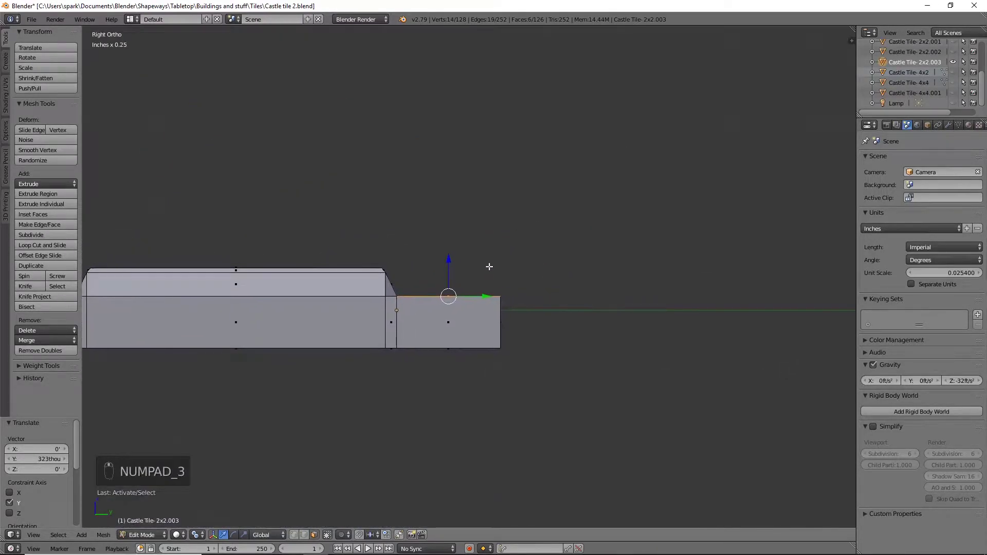
pyautogui.press('e')
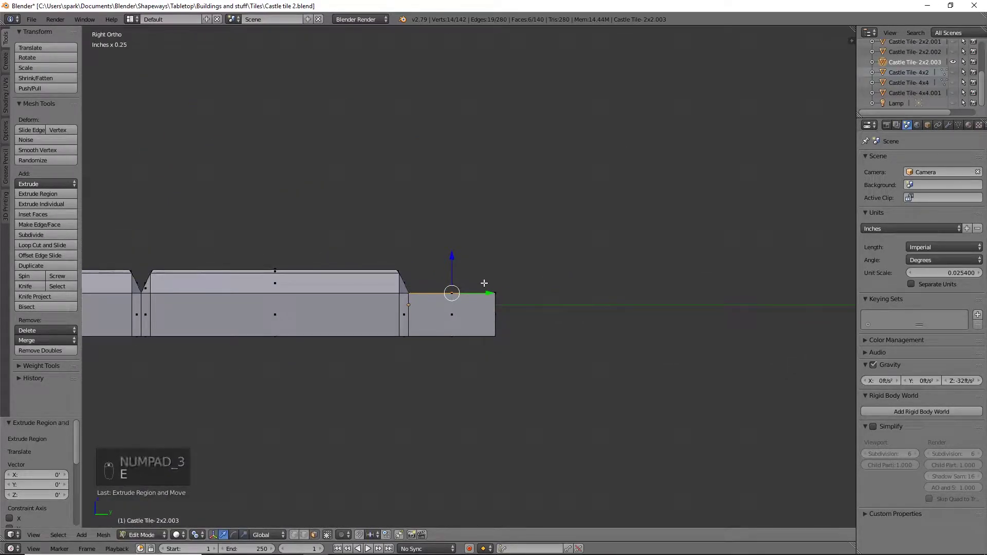
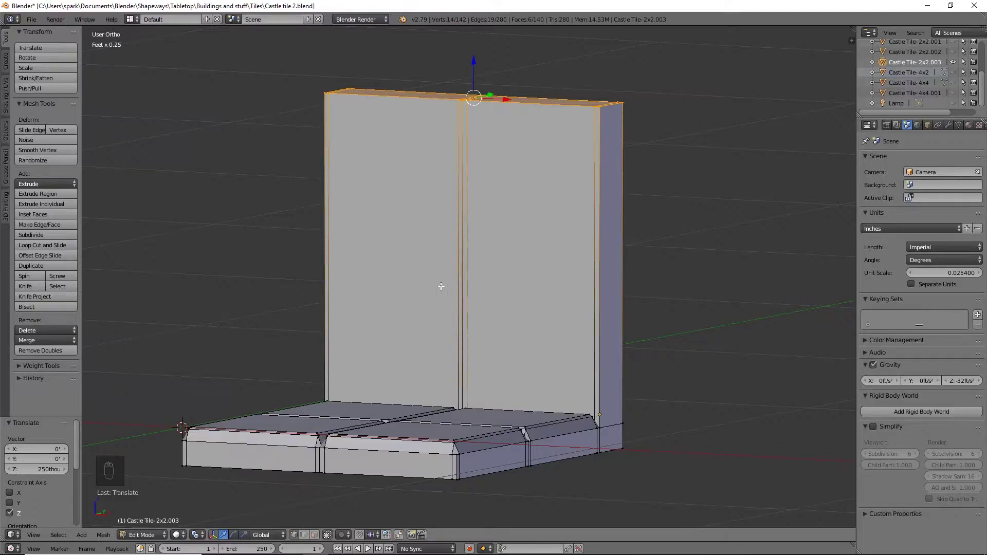
# Leave Edit Mode and duplicate the walled tile twice, spacing the copies along X
pyautogui.press('Tab')
pyautogui.click(444, 289)
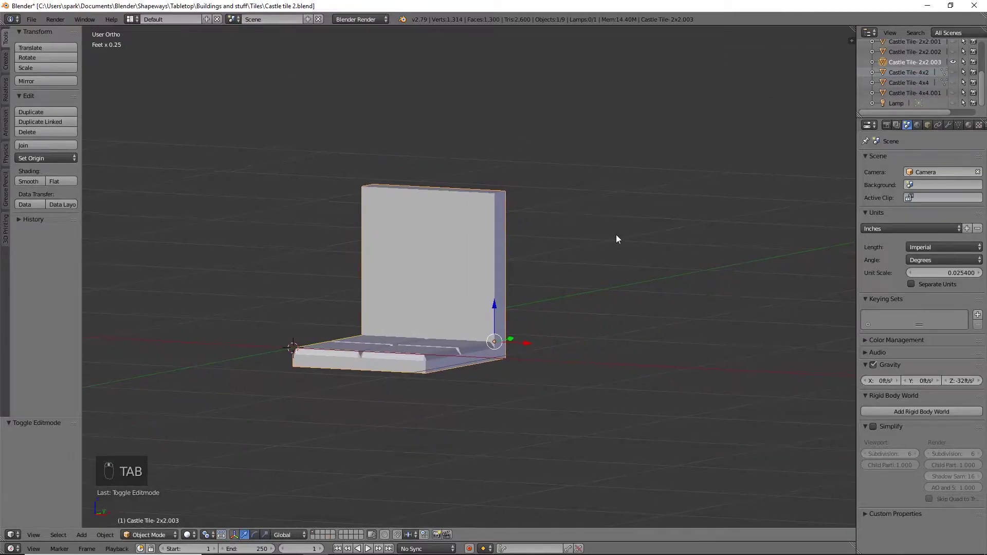
pyautogui.press('shift+d')
pyautogui.moveTo(529, 341); pyautogui.dragTo(691, 355)
pyautogui.press('shift+d')
pyautogui.moveTo(700, 352); pyautogui.dragTo(696, 257)
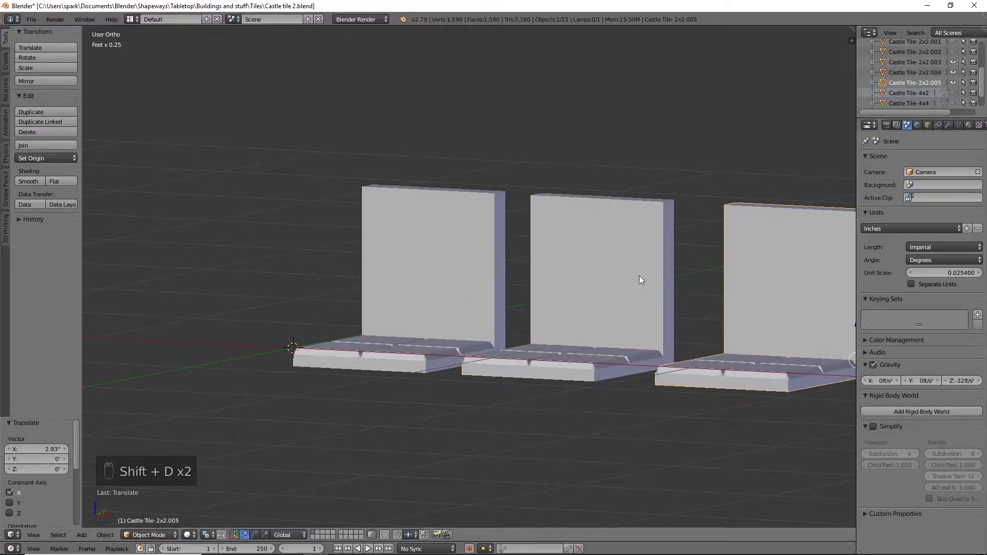
# Duplicate a walled tile once more to the other side and view the row from the front
pyautogui.rightClick(446, 252)
pyautogui.press('shift+d')
pyautogui.moveTo(456, 254); pyautogui.dragTo(198, 297)
pyautogui.moveTo(194, 304); pyautogui.dragTo(268, 269)
pyautogui.press('KP_1')
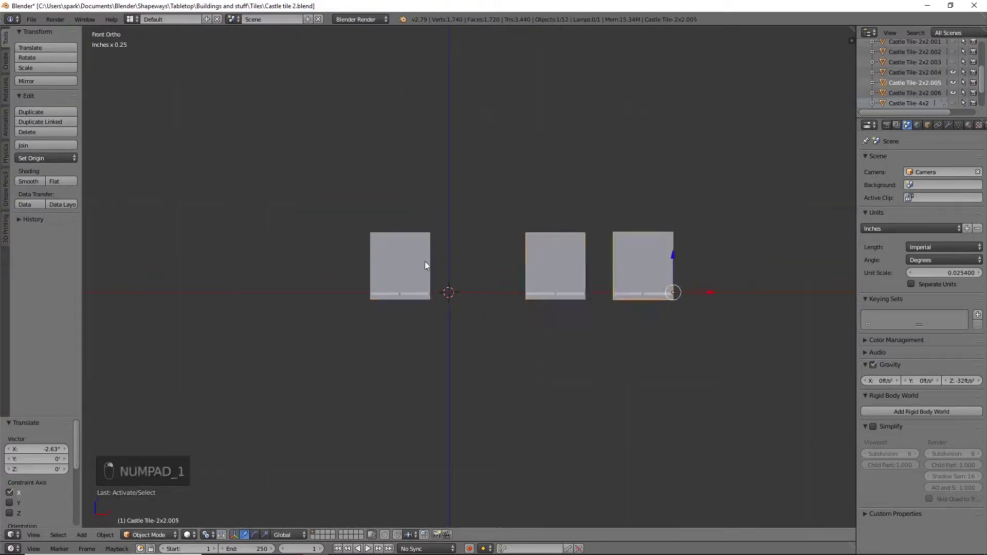
# Rename the tile copies 'Castle Tile-wainscoting' and 'Castle Tile-shiplap' in the Outliner
pyautogui.moveTo(375, 264); pyautogui.dragTo(915, 84)
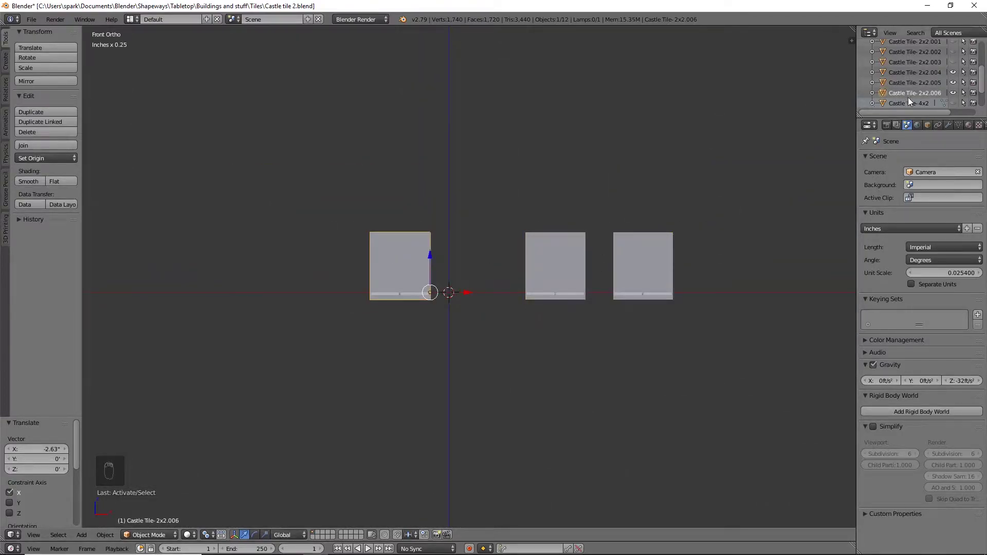
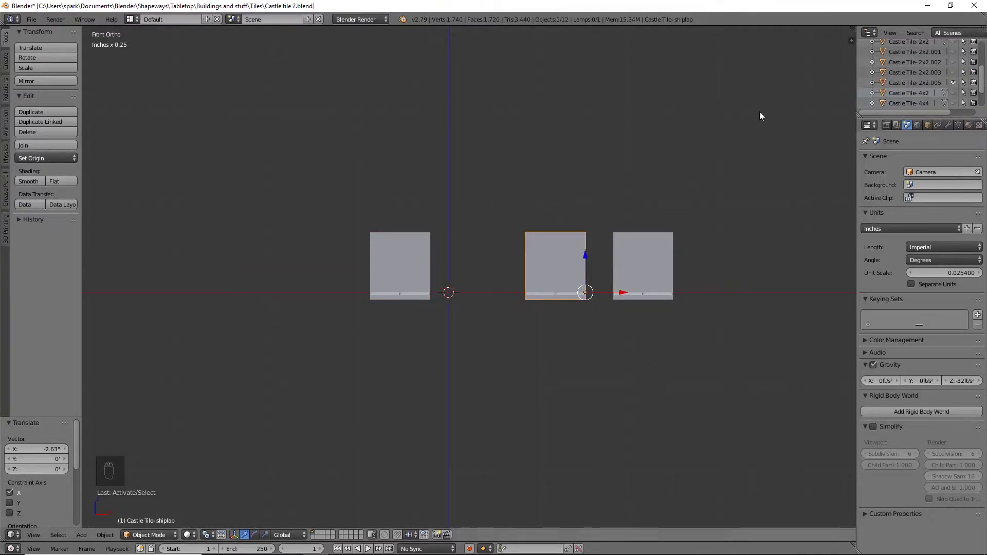
pyautogui.moveTo(638, 286); pyautogui.dragTo(926, 85)
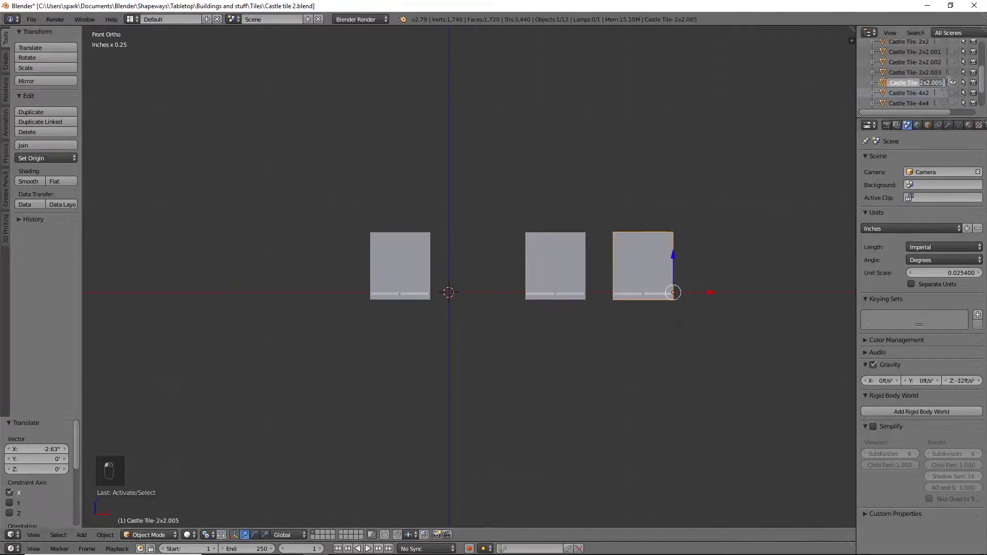
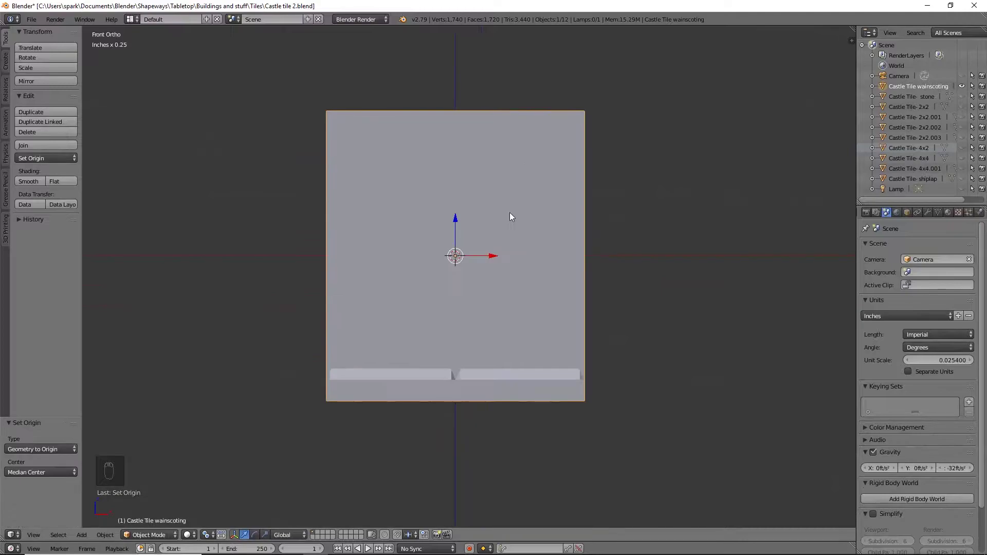
# In Edit Mode, add three horizontal loop cuts across the wainscoting wall
pyautogui.press('Tab')
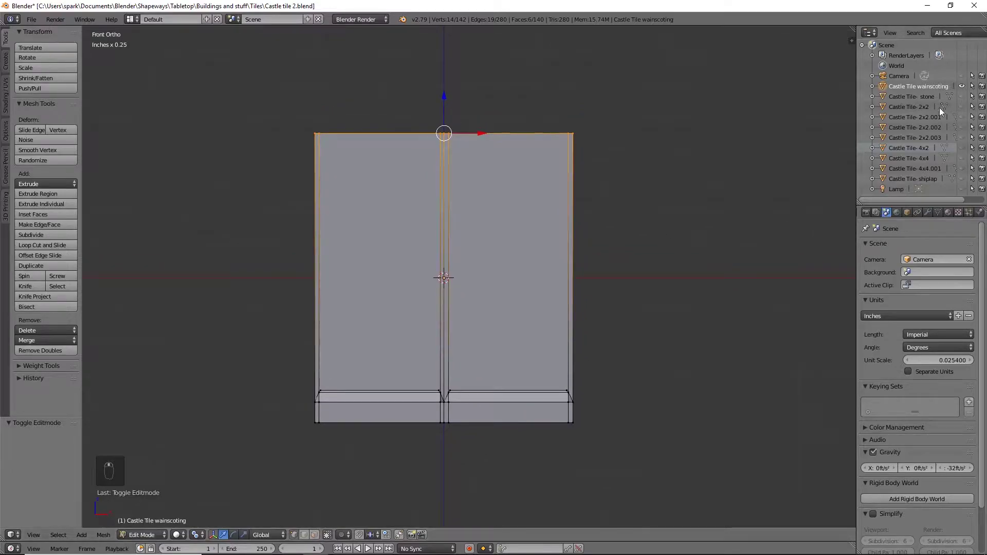
pyautogui.middleClick(942, 110)
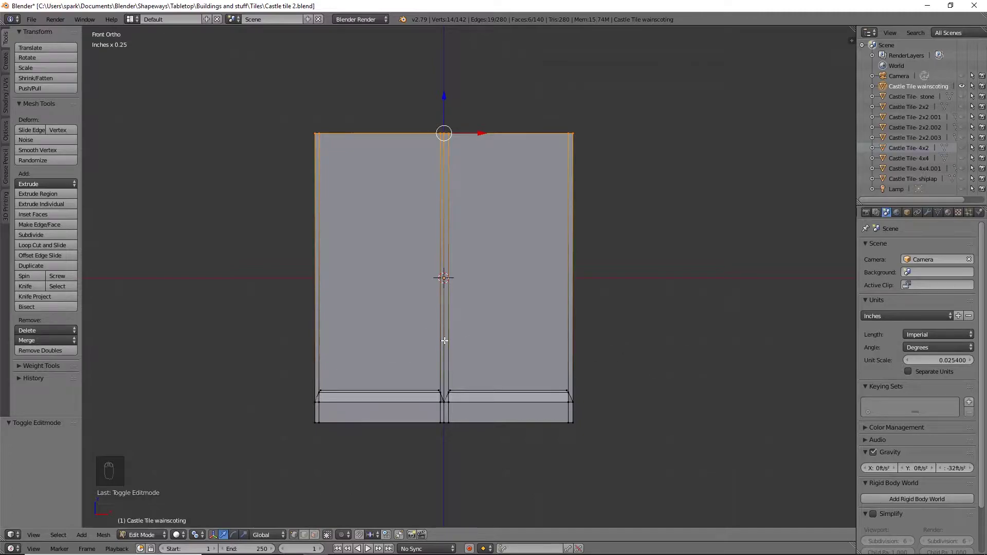
pyautogui.press('ctrl+r')
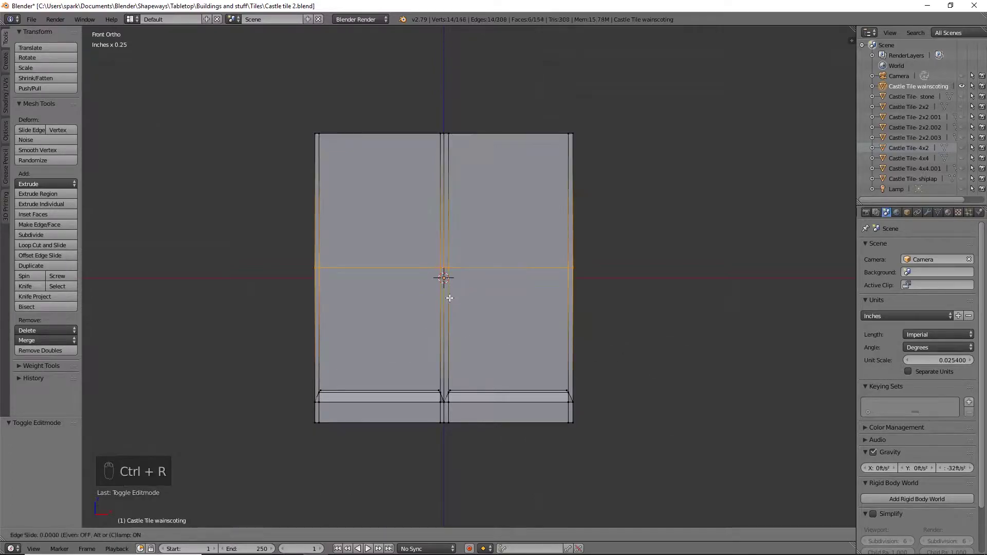
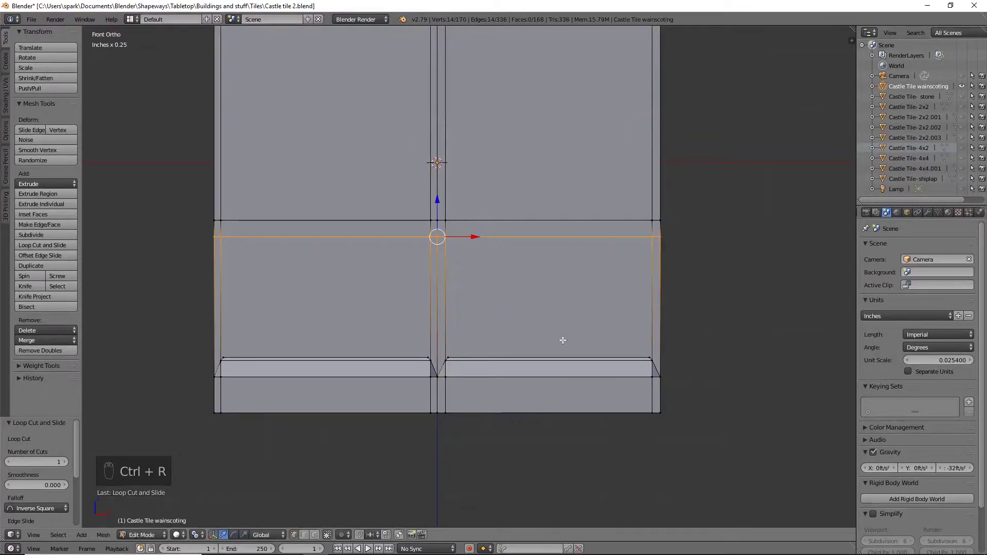
pyautogui.press('ctrl+r')
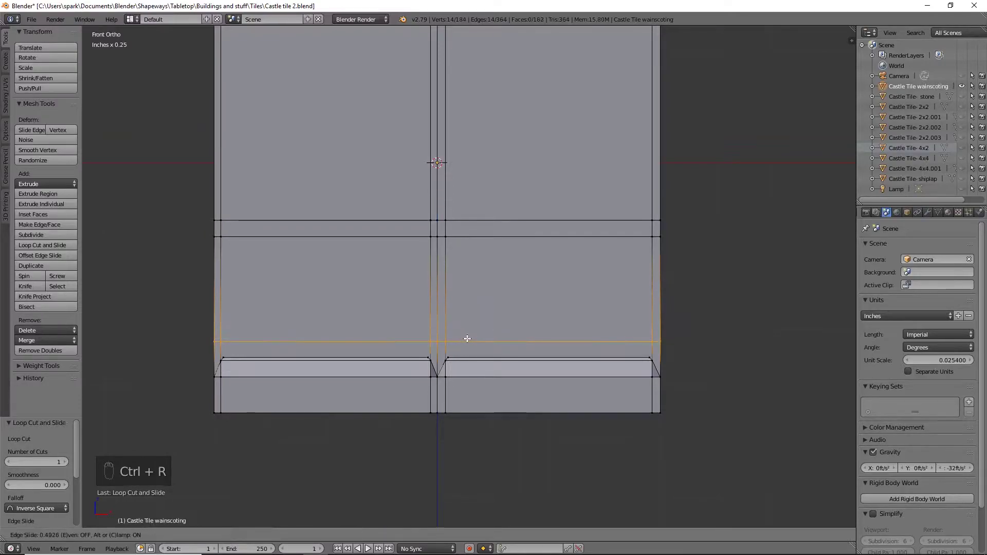
pyautogui.press('ctrl+r')
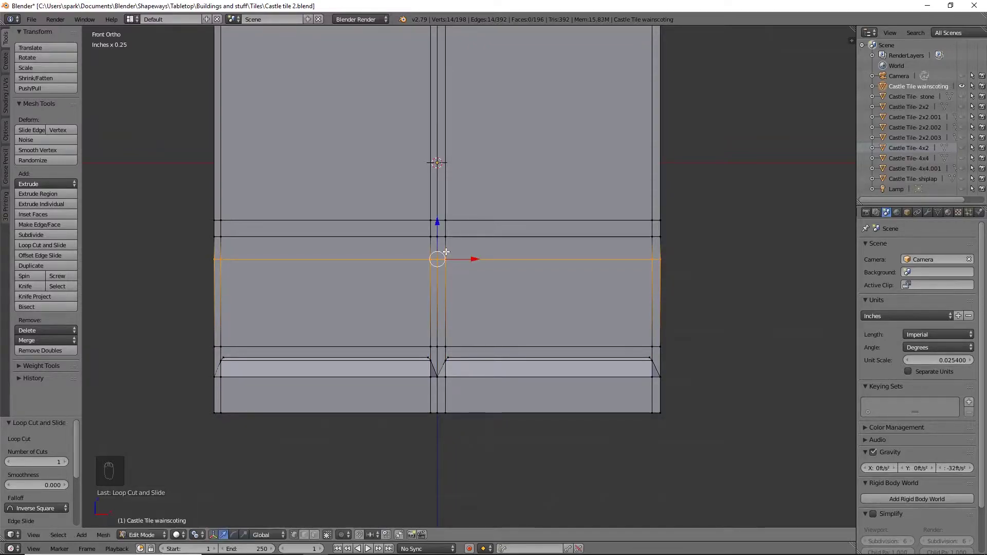
# Cut two vertical loops into each wall half and scale them apart along X to set panel widths
pyautogui.press('ctrl+r')
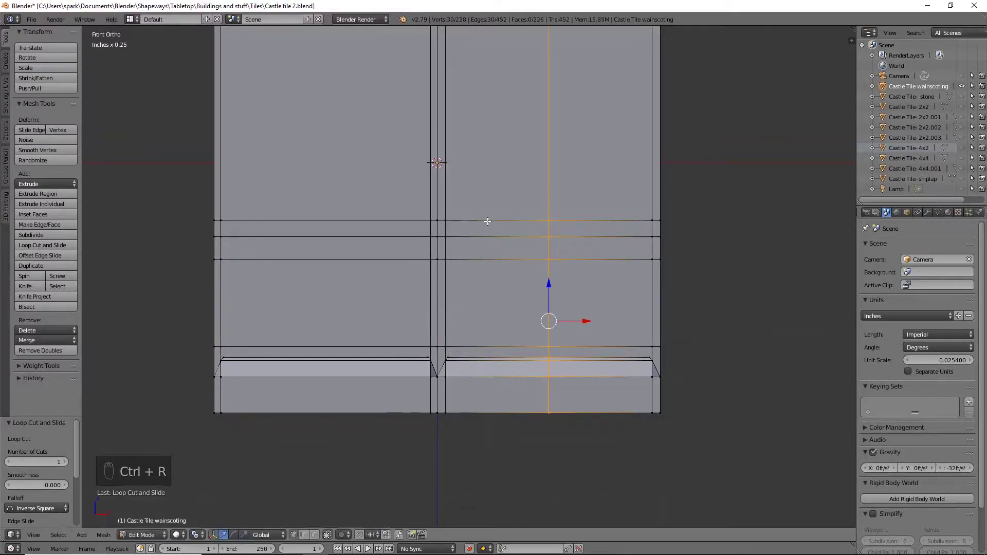
pyautogui.press('ctrl+z')
pyautogui.press('ctrl+r')
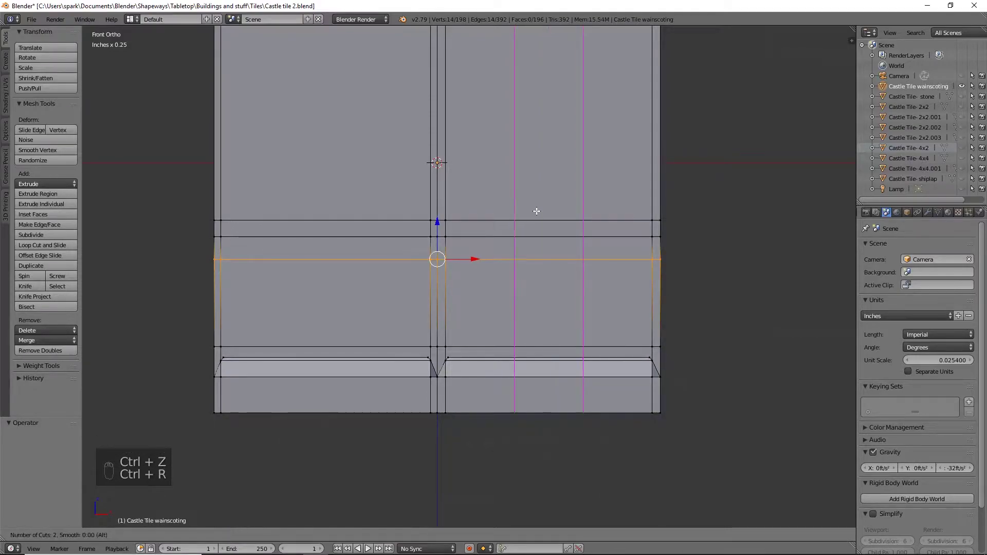
pyautogui.press('s')
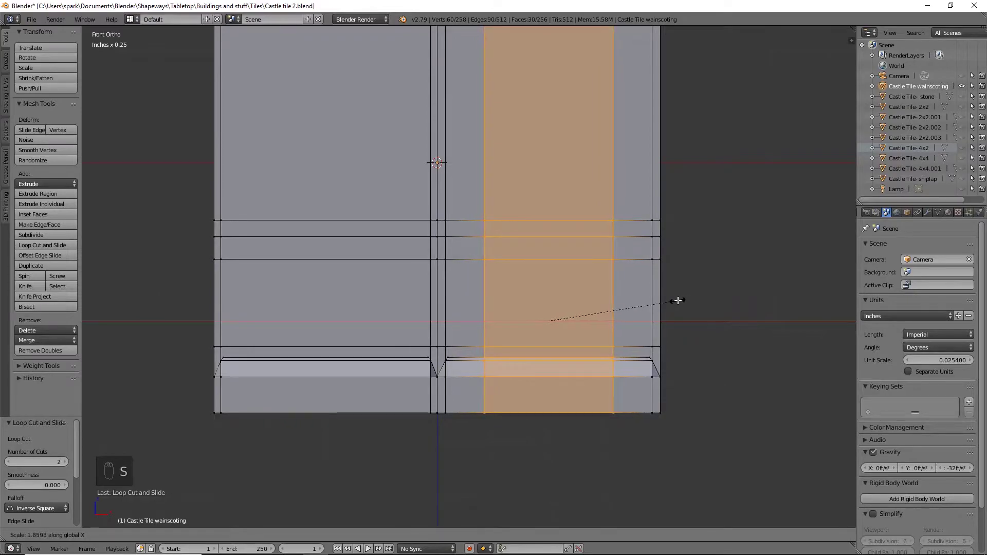
pyautogui.press('ctrl+r')
pyautogui.press('s')
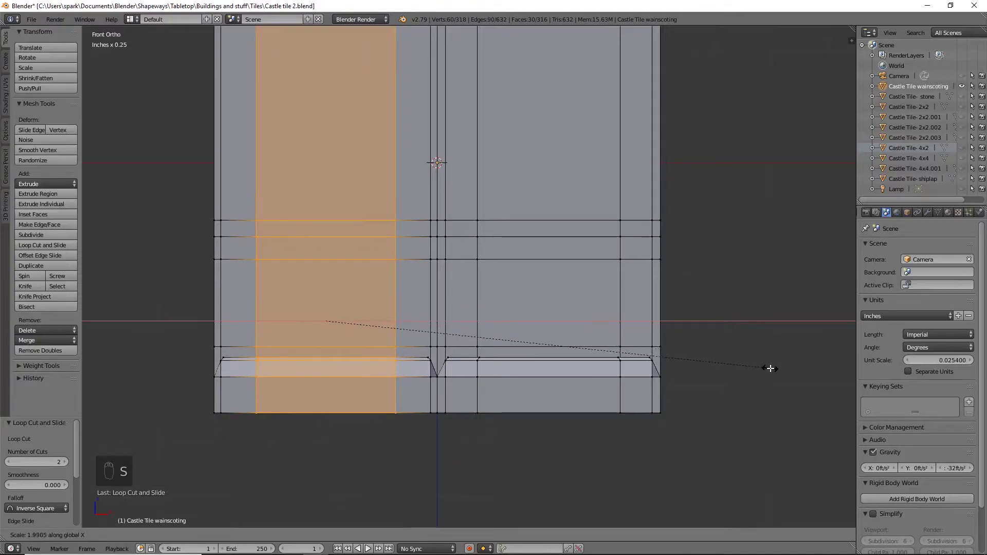
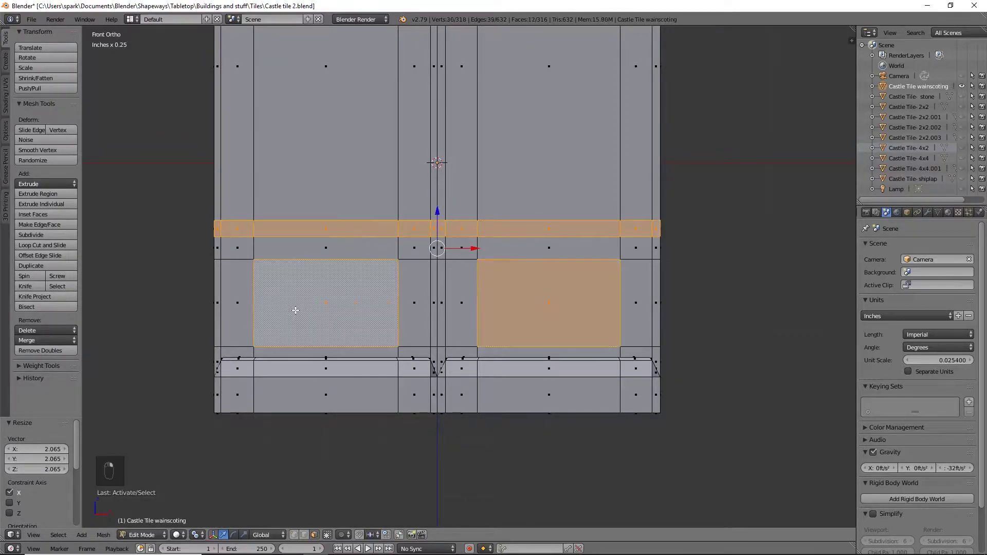
# From Right view, extrude the rail band and the two panel faces out of the wall
pyautogui.press('KP_3')
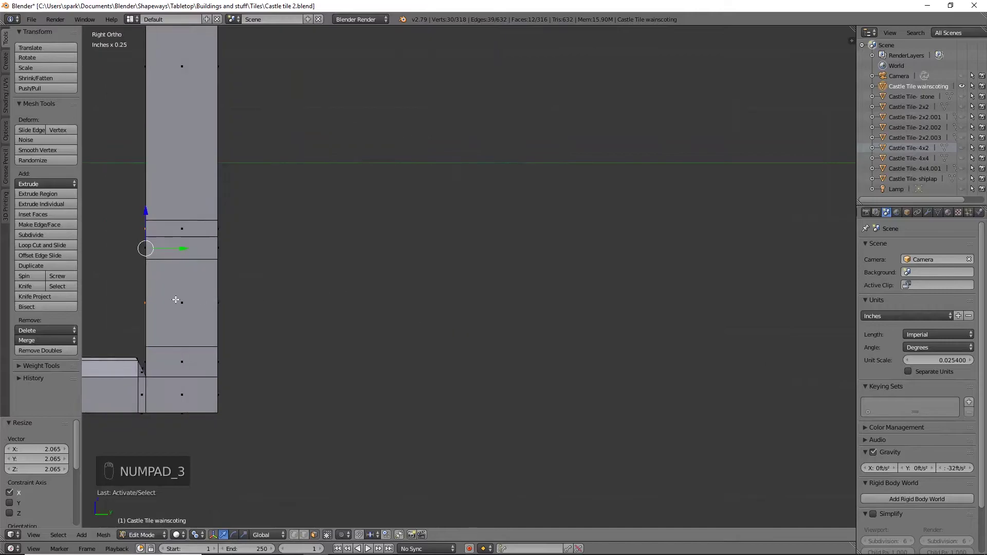
pyautogui.press('e')
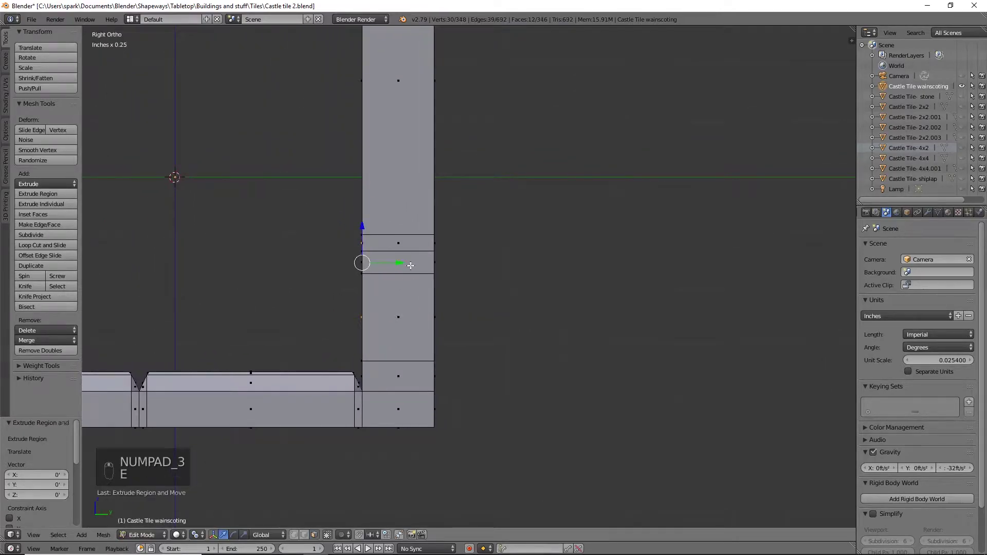
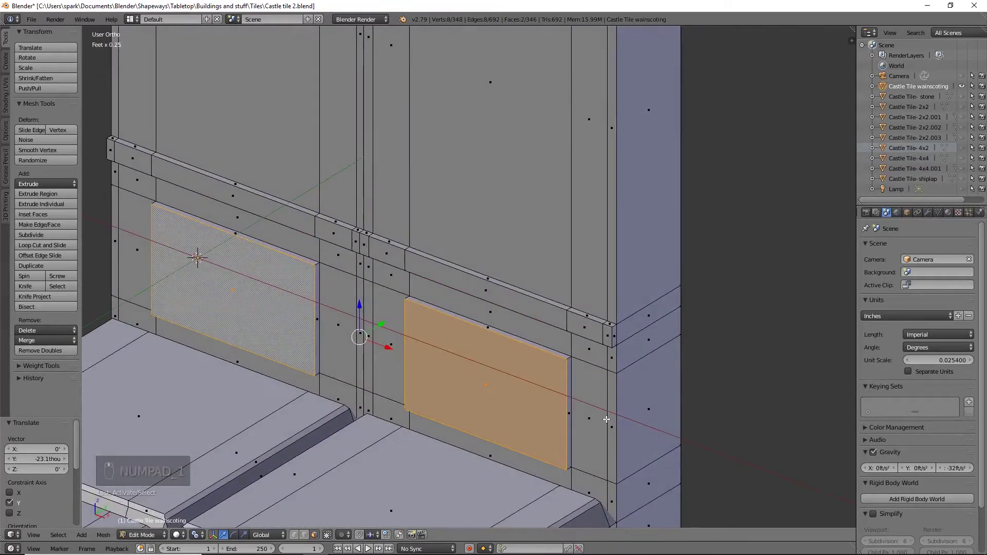
# Extrude and shrink the panel faces into bevelled frames, extrude again, then return to Object Mode
pyautogui.press('e')
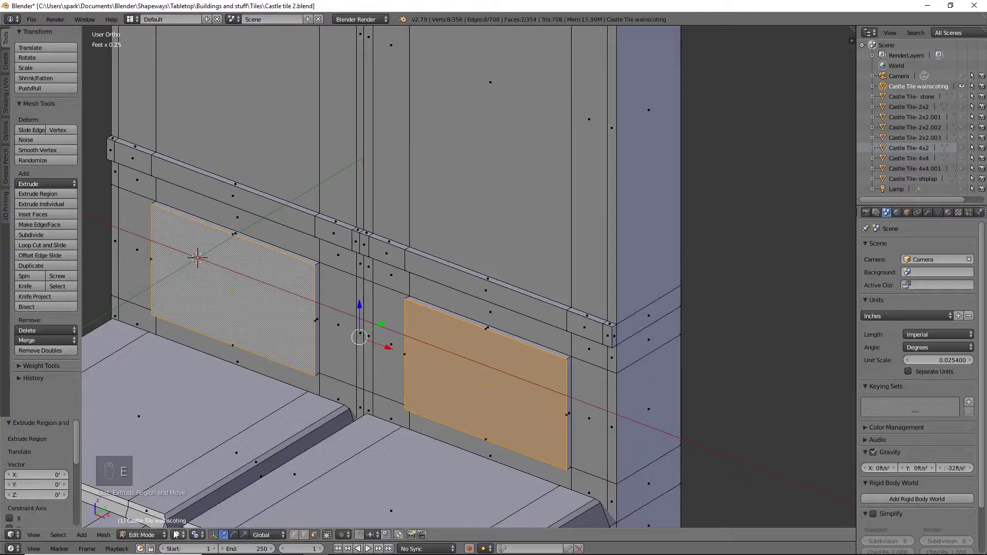
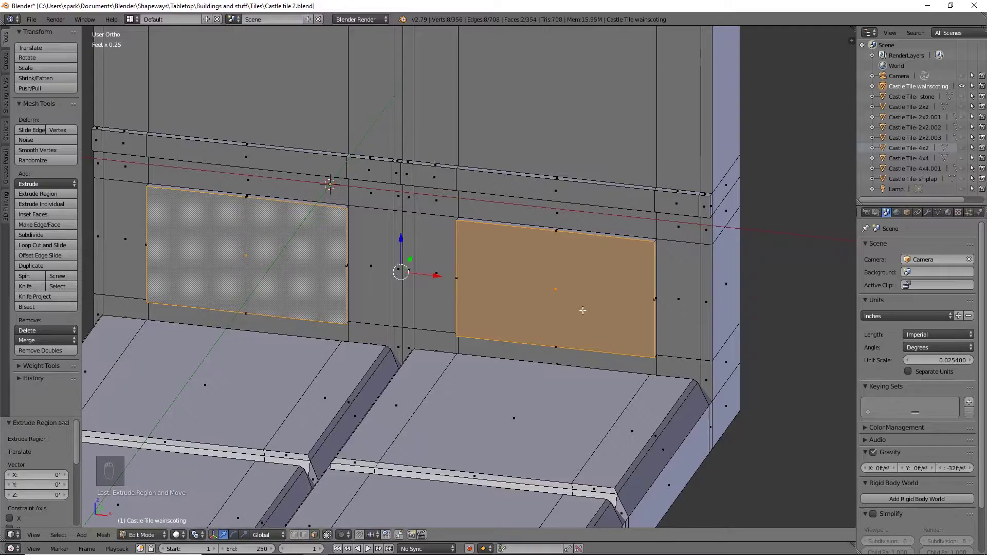
pyautogui.press('s')
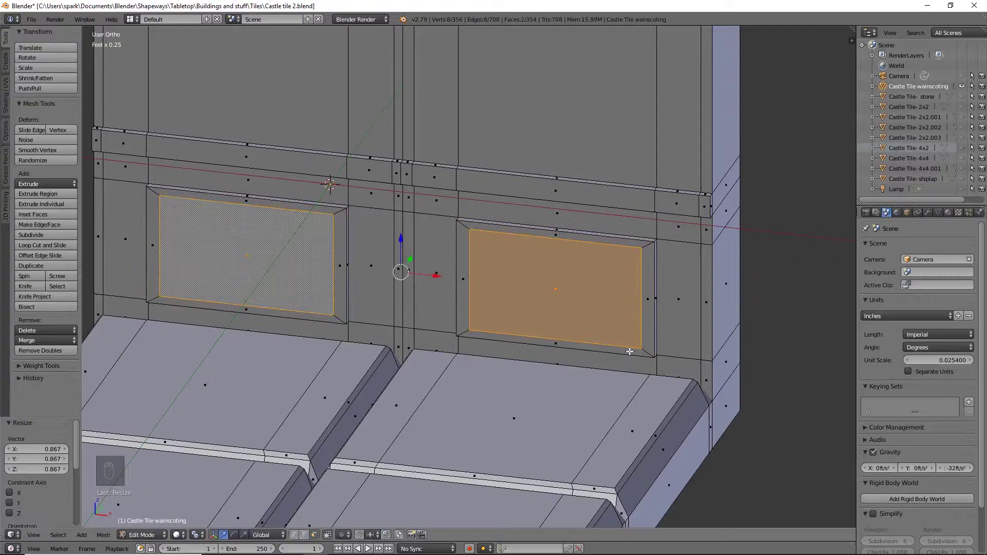
pyautogui.press('e')
pyautogui.press('KP_3')
pyautogui.press('z')
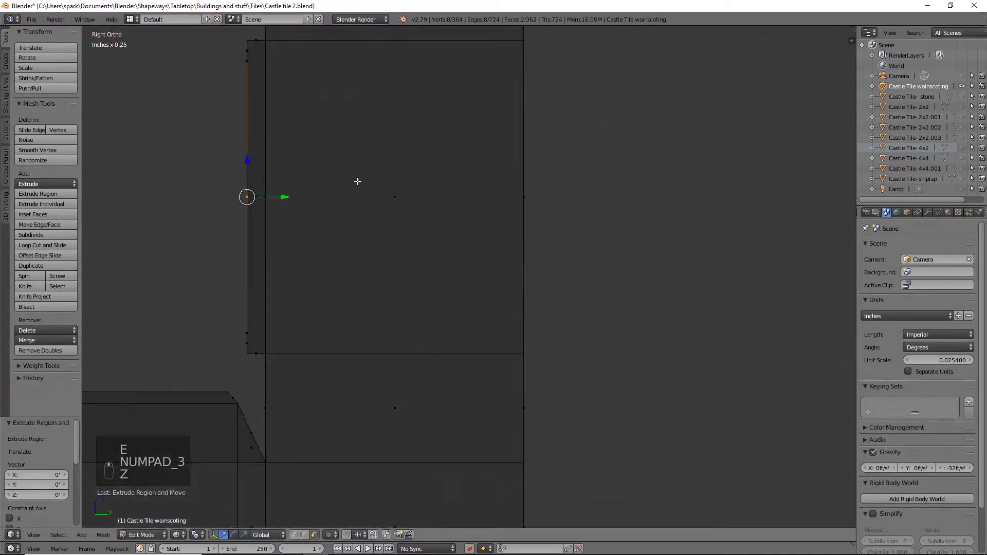
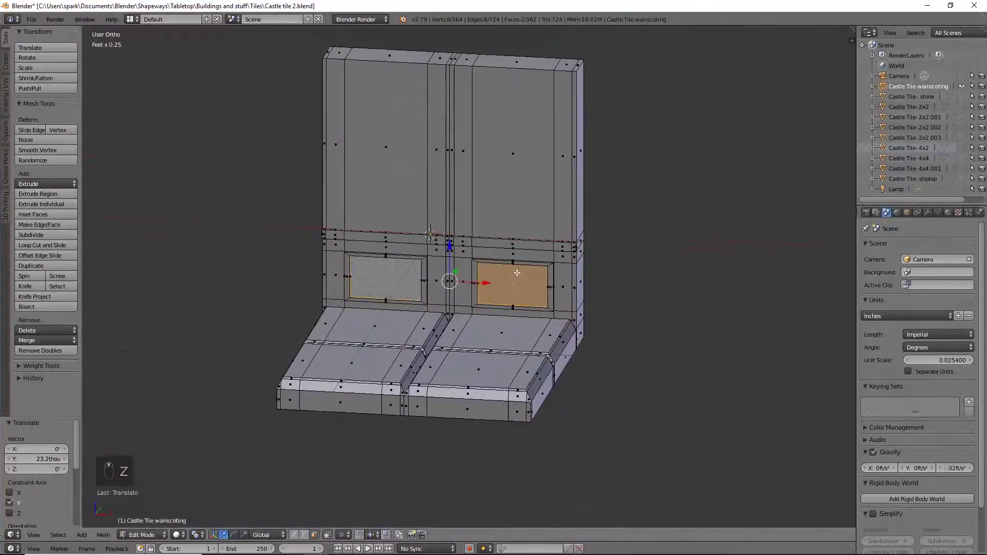
pyautogui.press('Tab')
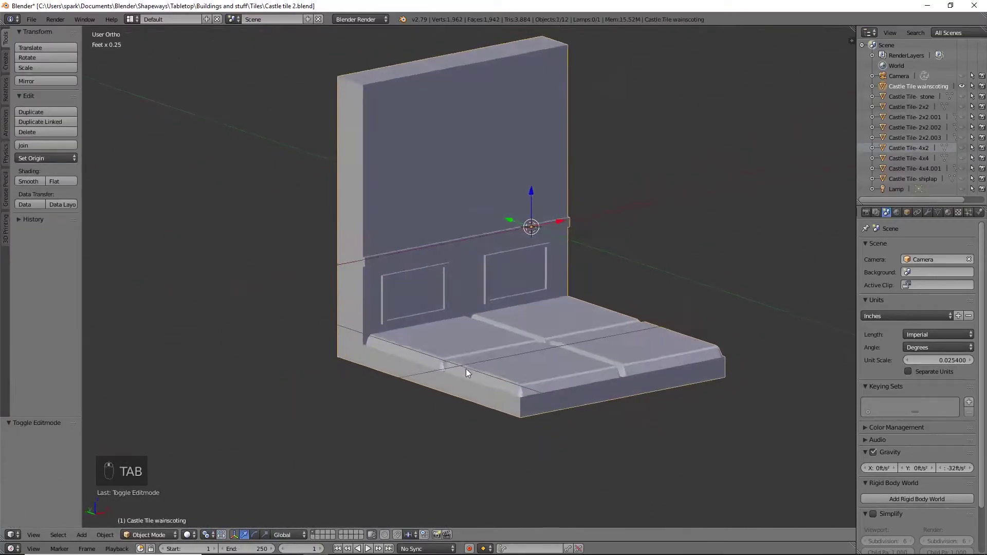
# Orbit and zoom around the finished wainscoting tile to inspect its panels and rail from several sides
pyautogui.moveTo(390, 355); pyautogui.dragTo(450, 380)
pyautogui.moveTo(441, 336); pyautogui.dragTo(539, 355)
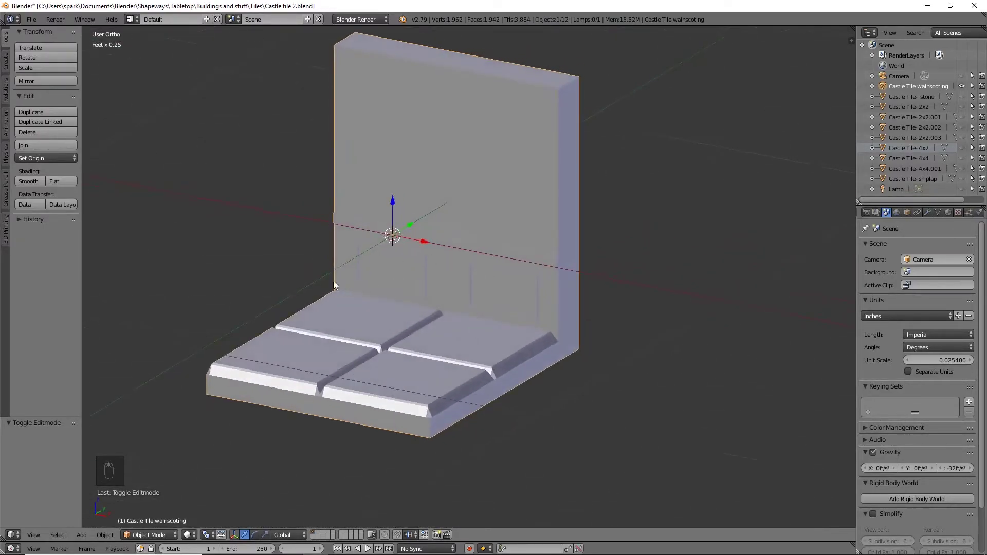
pyautogui.middleClick(529, 306)
pyautogui.moveTo(551, 349); pyautogui.dragTo(536, 339)
pyautogui.middleClick(534, 338)
pyautogui.middleClick(493, 334)
pyautogui.moveTo(370, 375); pyautogui.dragTo(351, 345)
pyautogui.moveTo(351, 345); pyautogui.dragTo(847, 137)
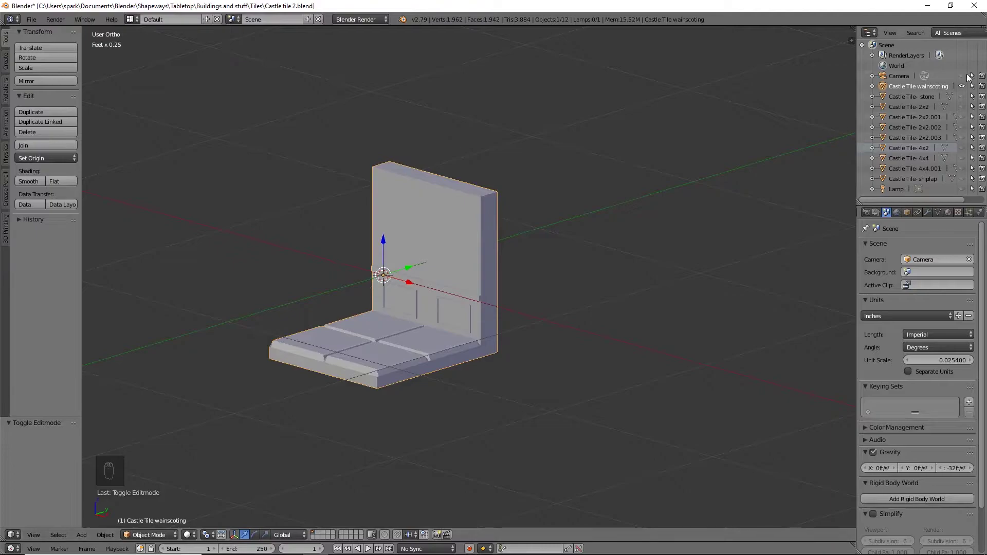
# Edit the shiplap tile from front view and start a 7-cut horizontal loop cut across the wall
pyautogui.moveTo(966, 89); pyautogui.dragTo(414, 298)
pyautogui.press('KP_1')
pyautogui.press('Tab')
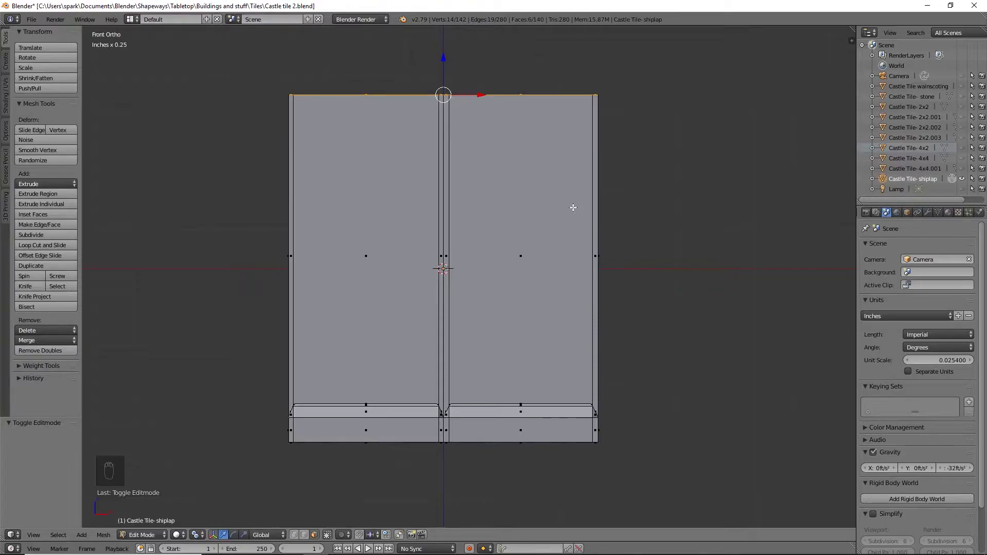
pyautogui.press('ctrl+r')
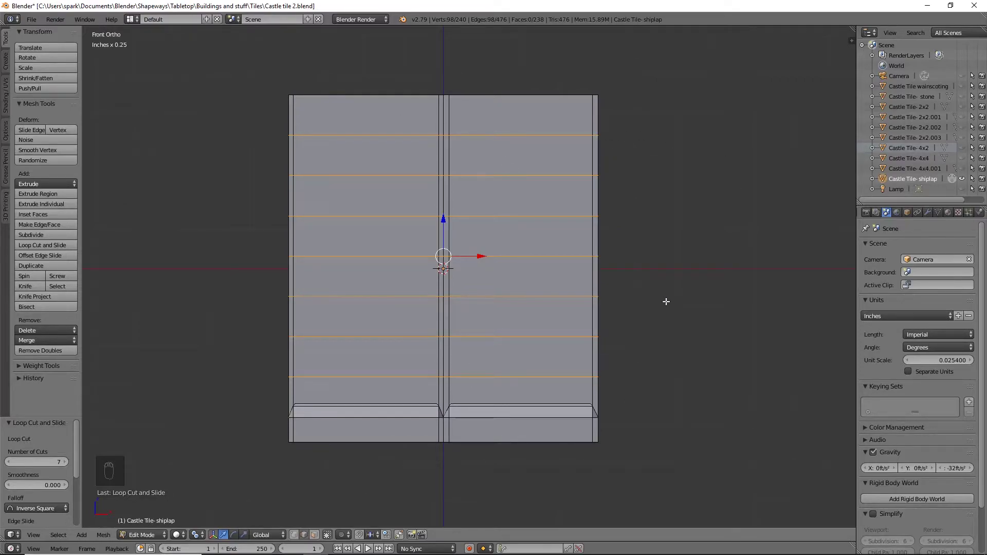
# Confirm the seven plank loops and add a thin extra loop slid close beside each horizontal seam
pyautogui.press('ctrl+r')
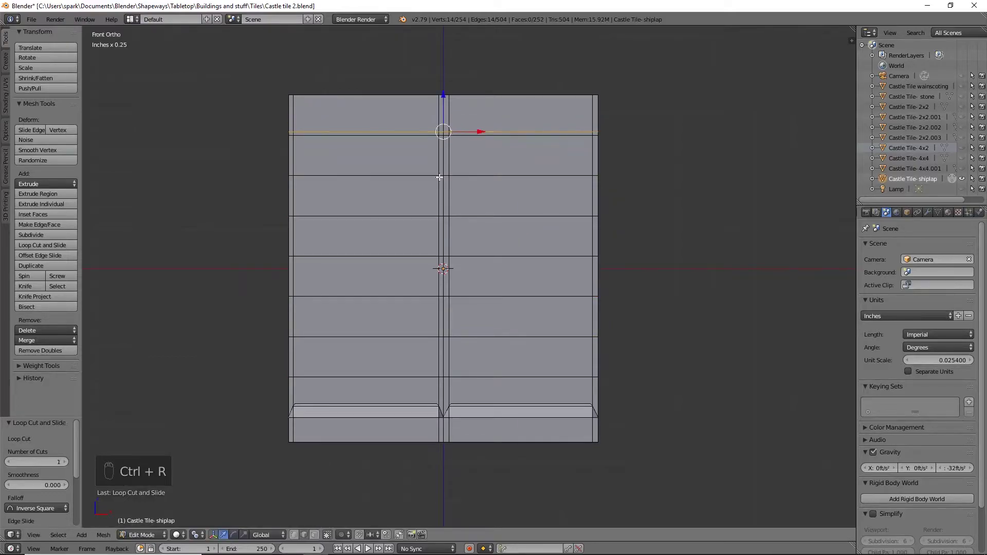
pyautogui.press('ctrl+r')
pyautogui.press('ctrl+r')
pyautogui.press('ctrl+r')
pyautogui.press('ctrl+r')
pyautogui.press('ctrl+r')
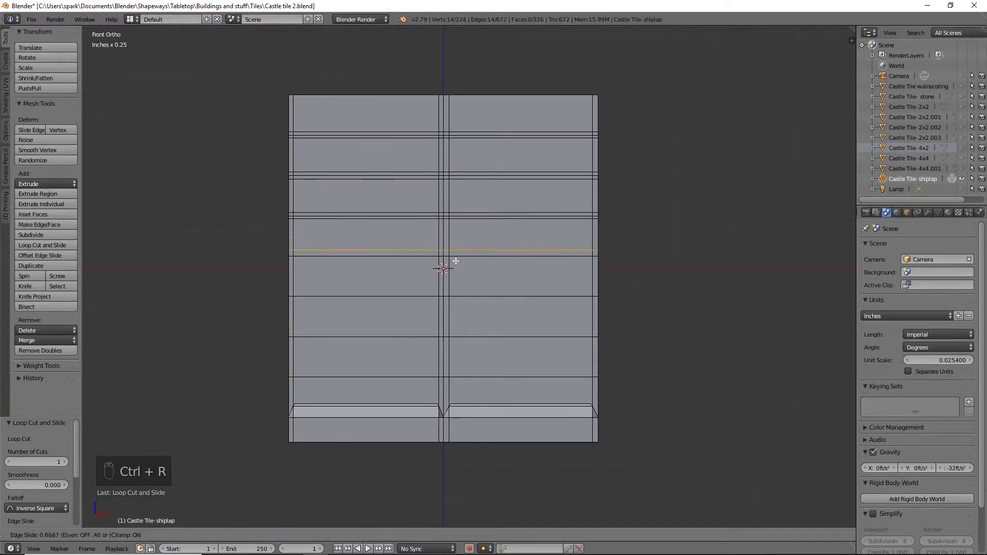
pyautogui.press('ctrl+r')
pyautogui.press('ctrl+r')
pyautogui.press('ctrl+r')
pyautogui.press('ctrl+r')
pyautogui.press('ctrl+r')
pyautogui.press('ctrl+r')
pyautogui.press('ctrl+r')
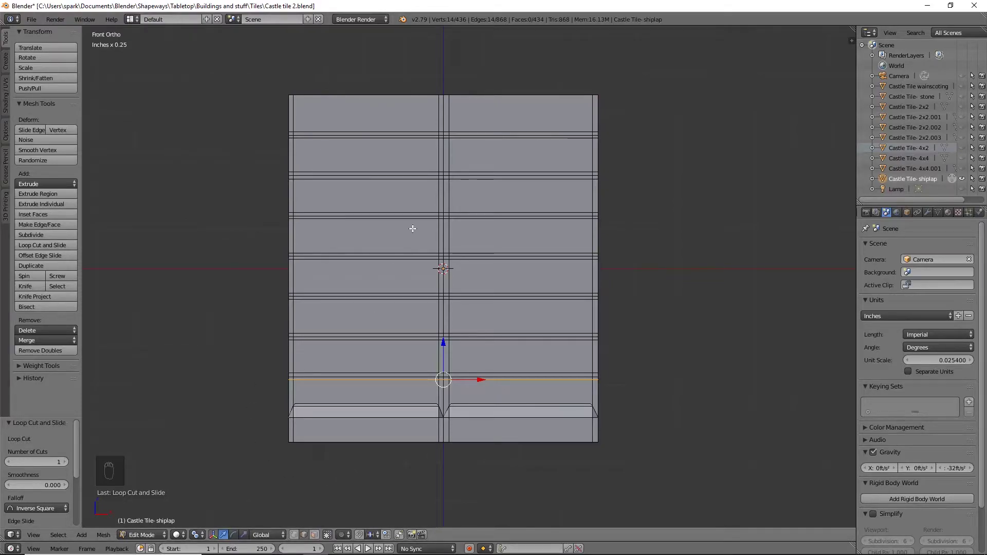
# Cut three vertical loops on each wall half plus single loops beside the left, centre and other seams
pyautogui.press('ctrl+r')
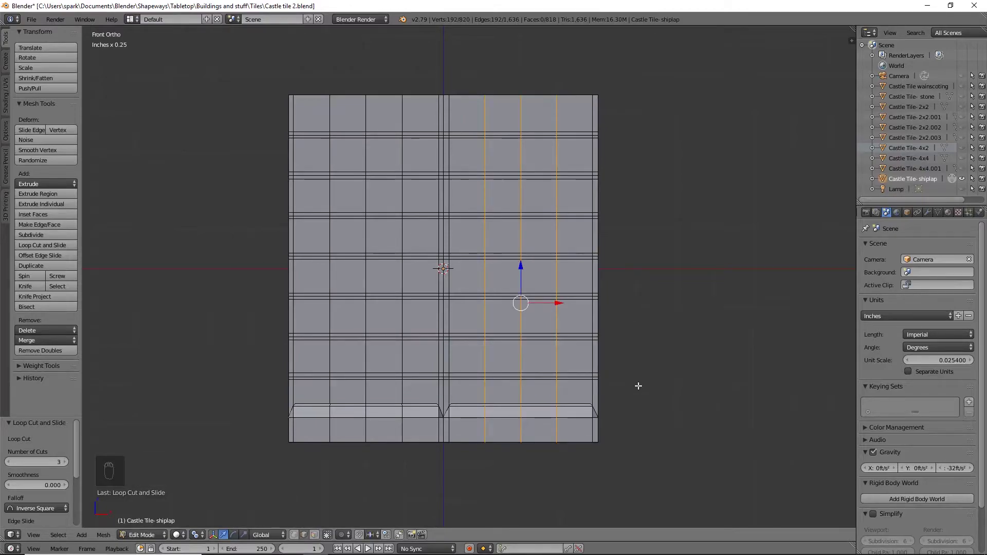
pyautogui.press('ctrl+r')
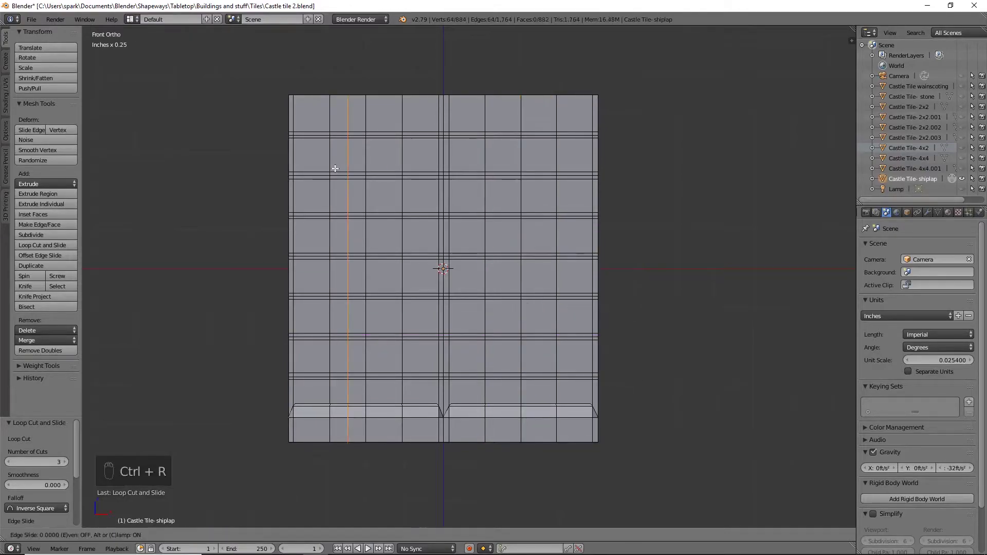
pyautogui.press('ctrl+r')
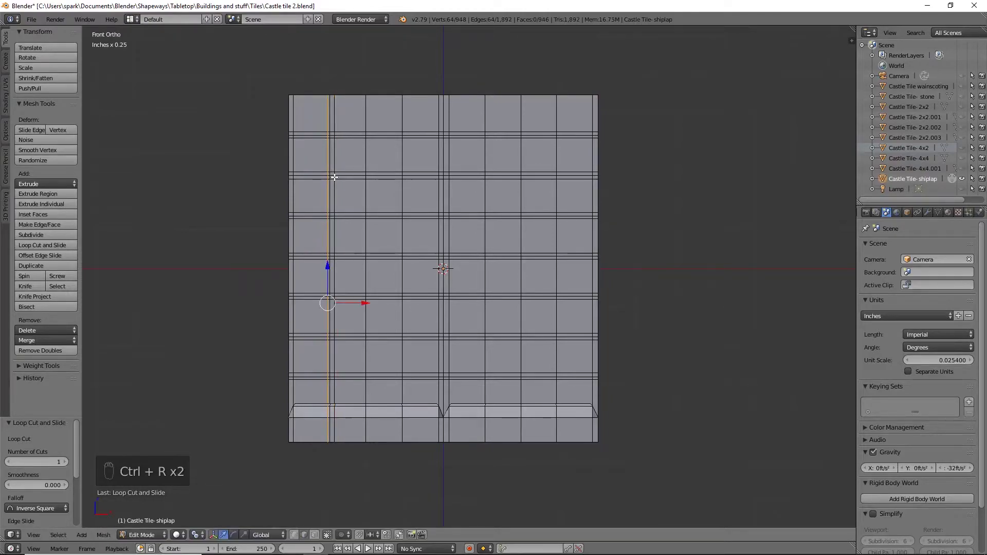
pyautogui.press('ctrl+z')
pyautogui.press('ctrl+r')
pyautogui.press('ctrl+r')
pyautogui.press('ctrl+r')
pyautogui.press('ctrl+r')
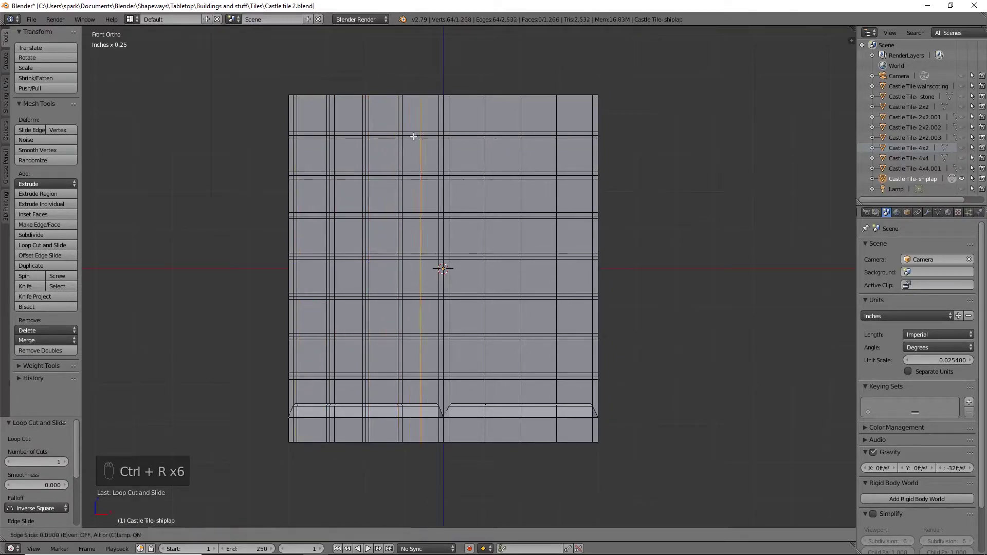
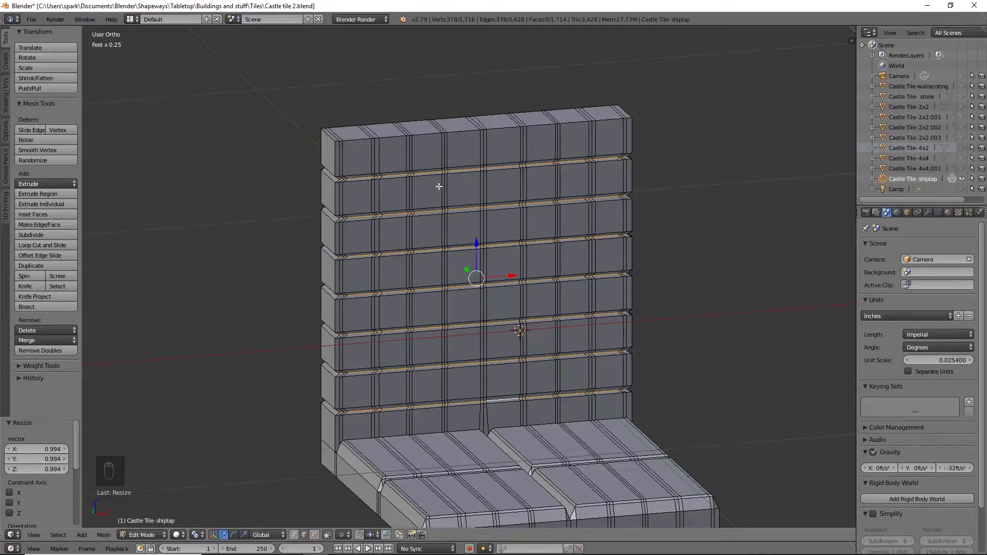
# Recess the thin seam strips inward as grooves between planks and view the wall from the front
pyautogui.press('KP_1')
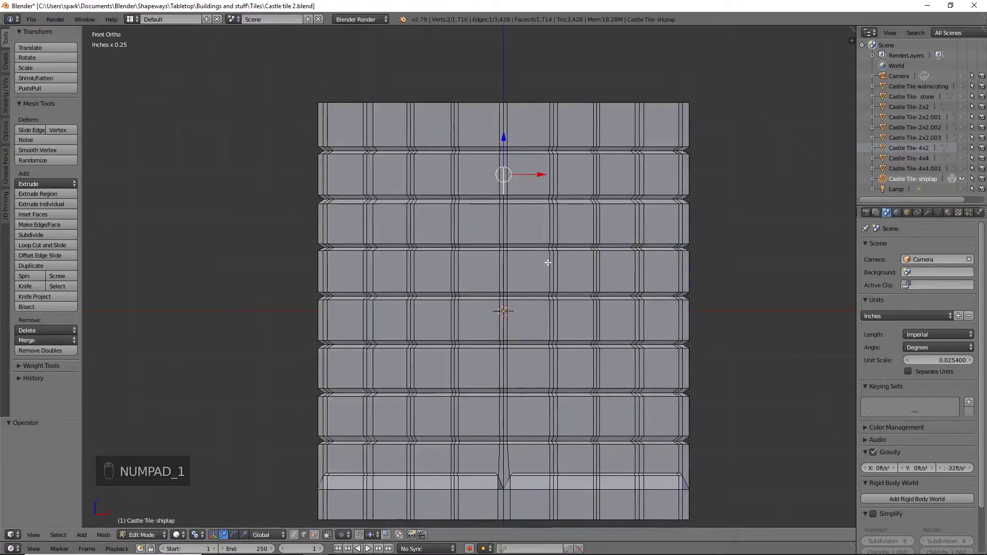
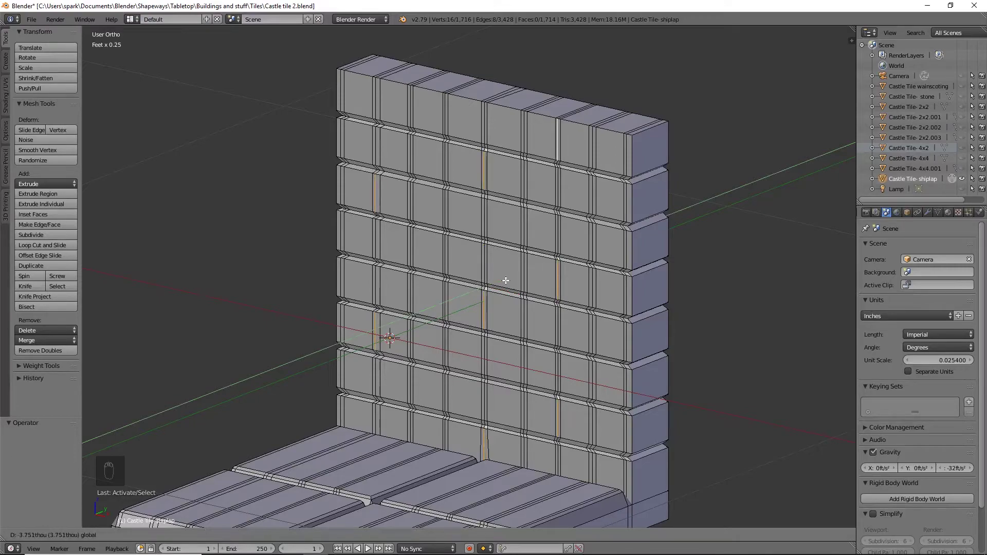
# Leave Edit Mode, bring up the 'Castle Tile- stone' tile and set its geometry to the origin
pyautogui.press('KP_3')
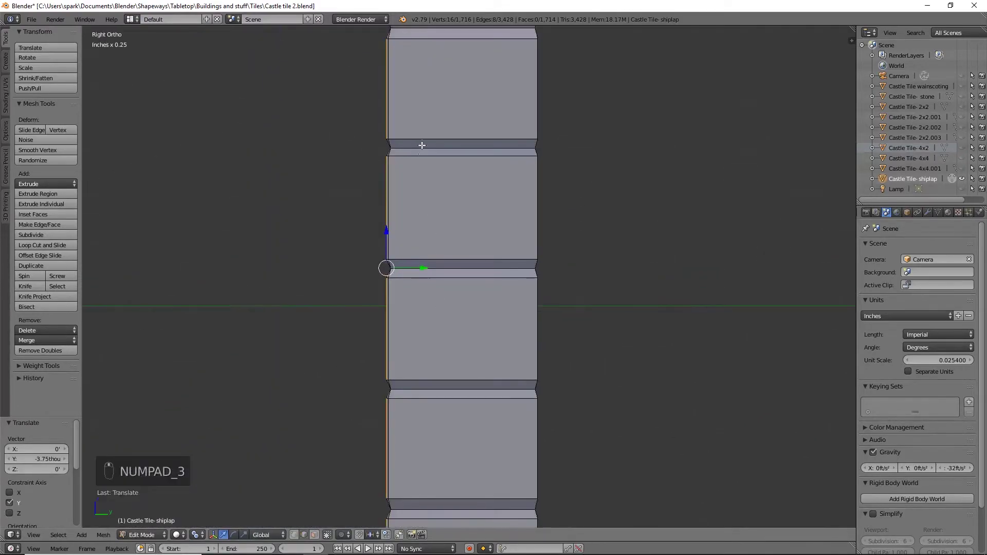
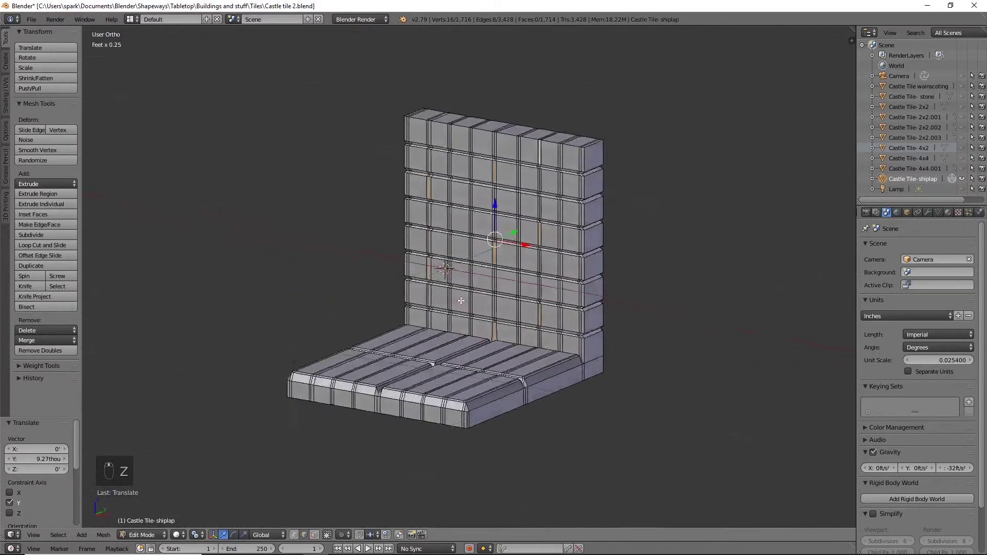
pyautogui.press('Tab')
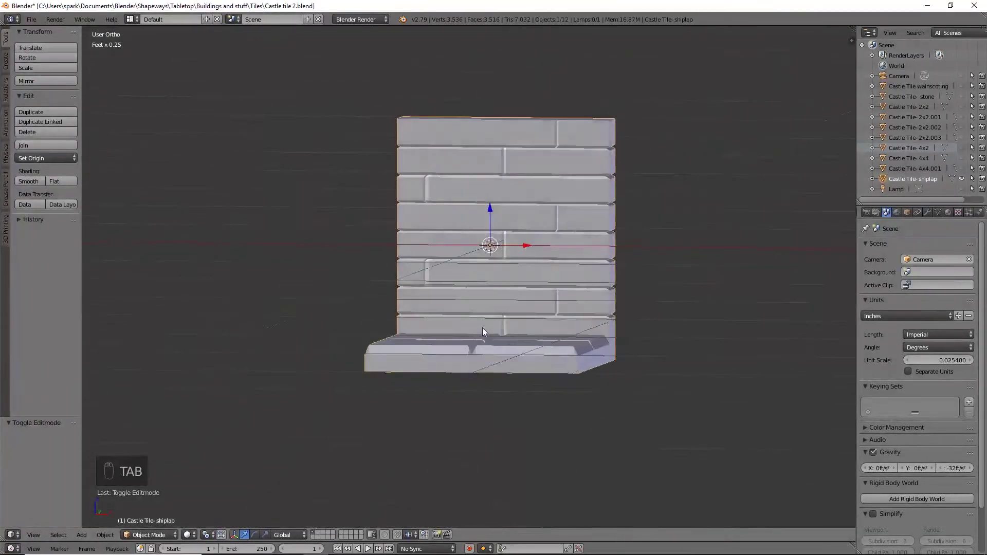
pyautogui.moveTo(469, 336); pyautogui.dragTo(768, 345)
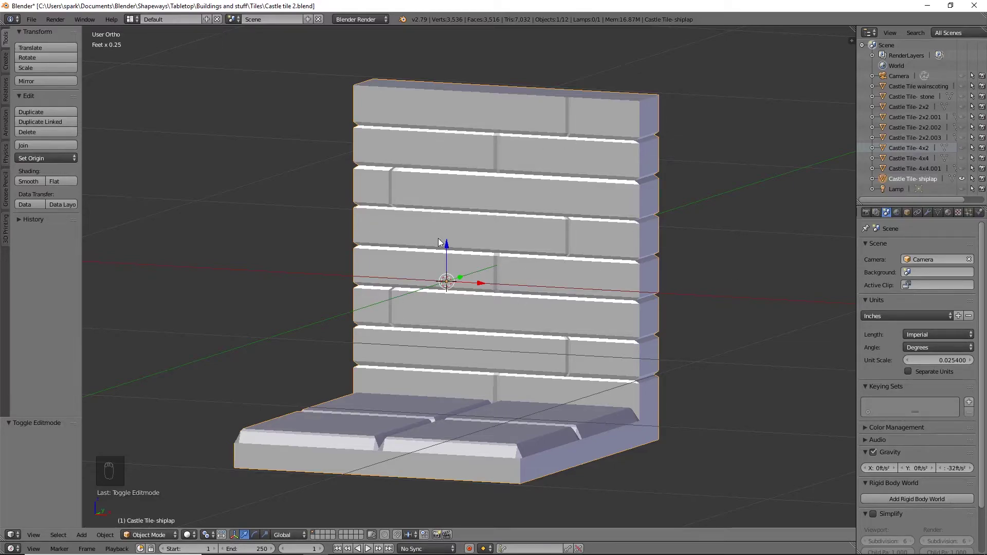
pyautogui.moveTo(546, 283); pyautogui.dragTo(447, 444)
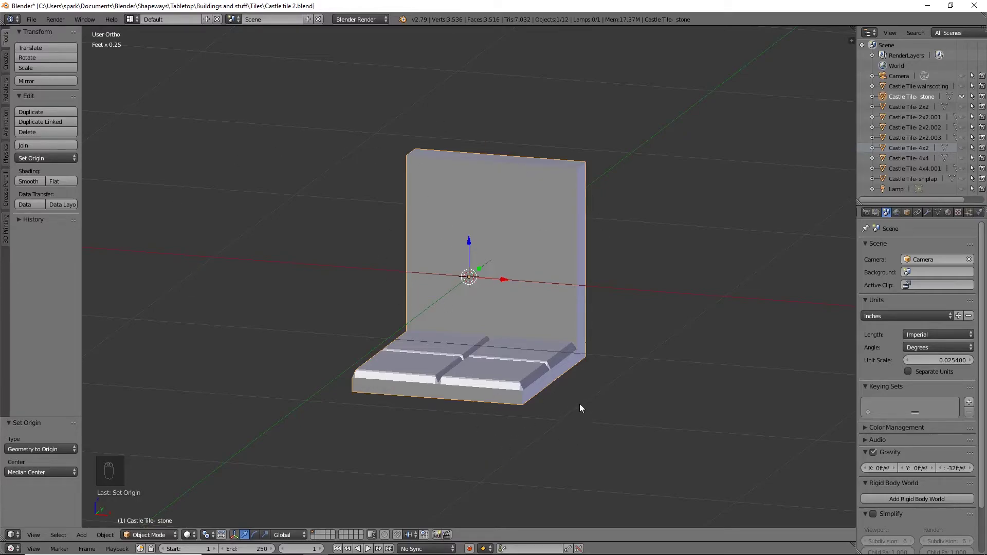
# Edit the stone tile from front view and cut four horizontal brick-row loops across its wall
pyautogui.press('KP_1')
pyautogui.press('Tab')
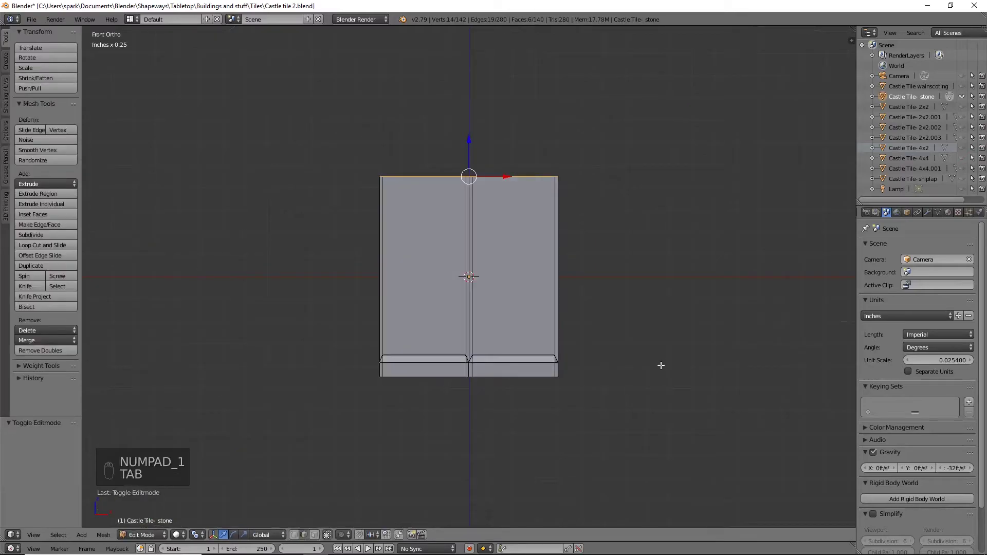
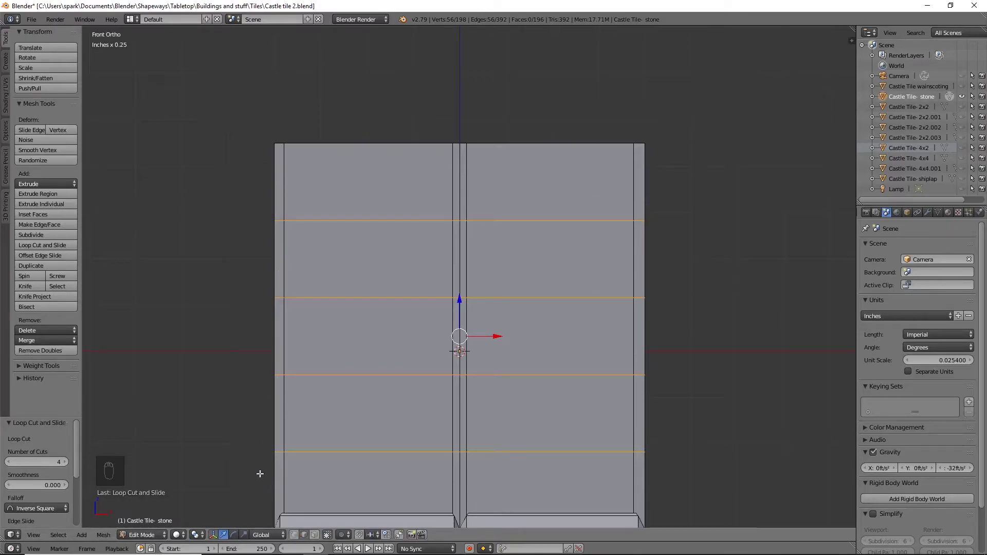
pyautogui.press('ctrl+r')
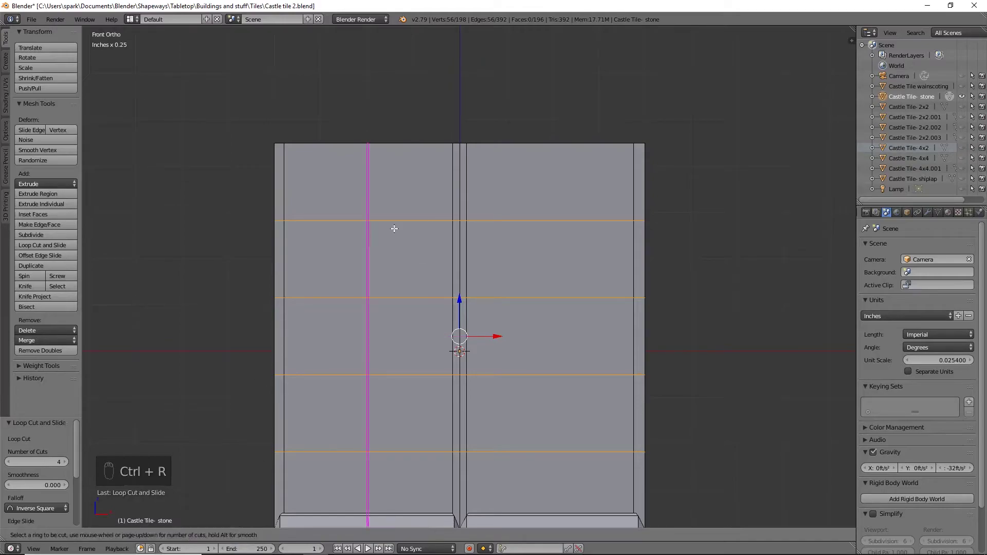
# Add vertical loop cuts: two on the right half, another, and a single one near the left edge
pyautogui.press('ctrl+r')
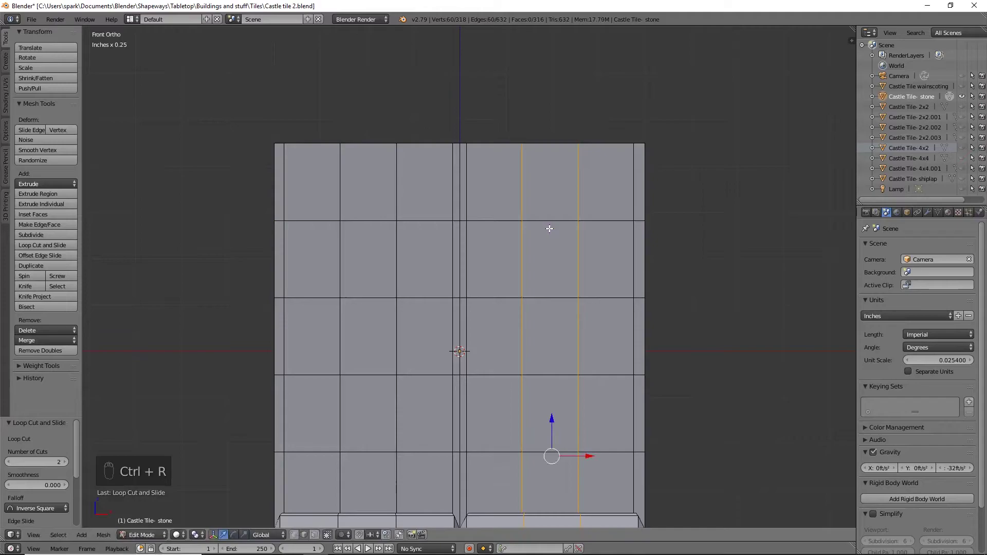
pyautogui.press('ctrl+r')
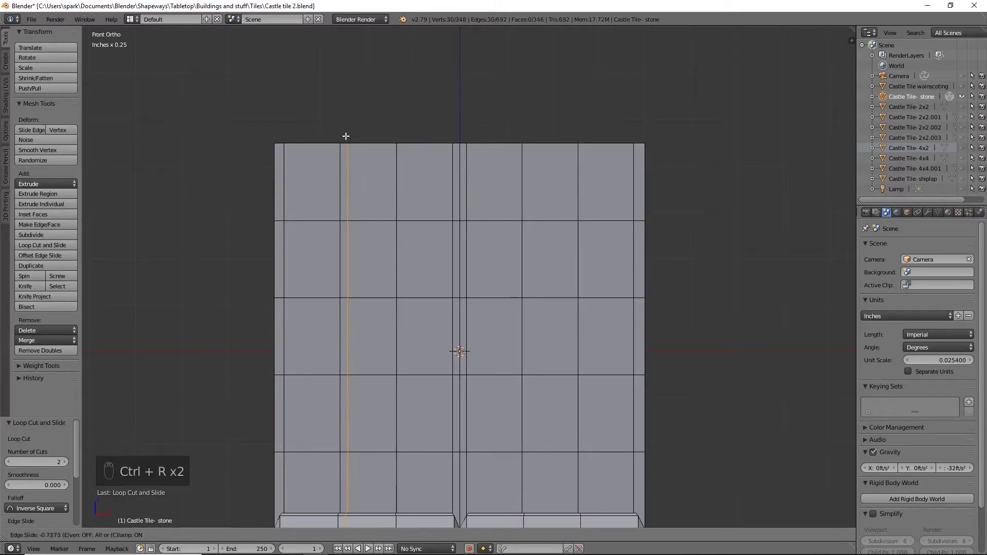
pyautogui.press('ctrl+r')
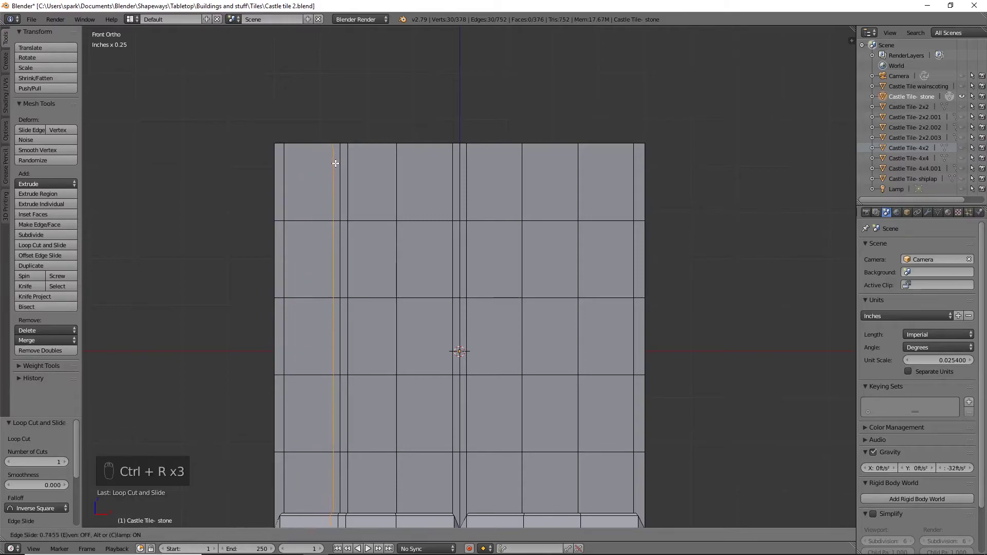
pyautogui.press('ctrl+r')
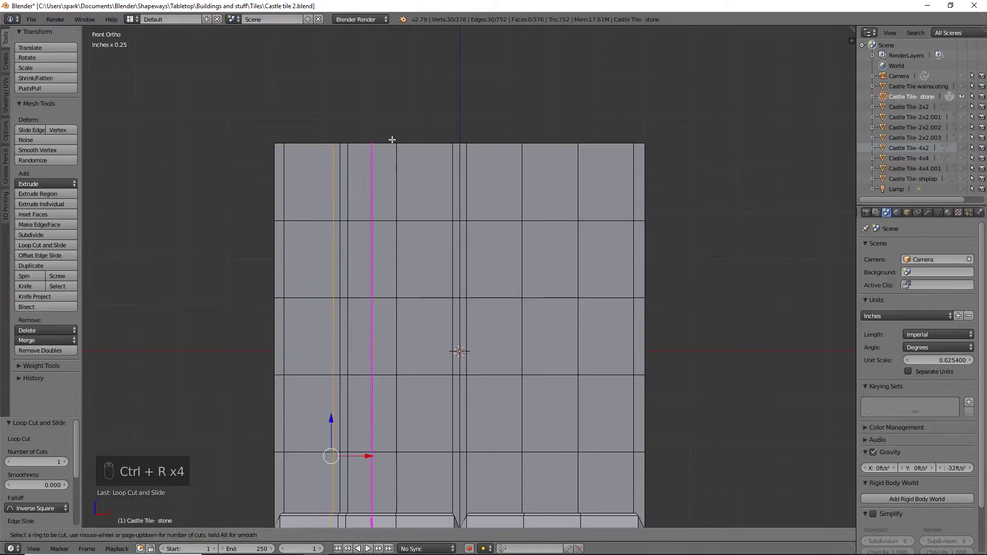
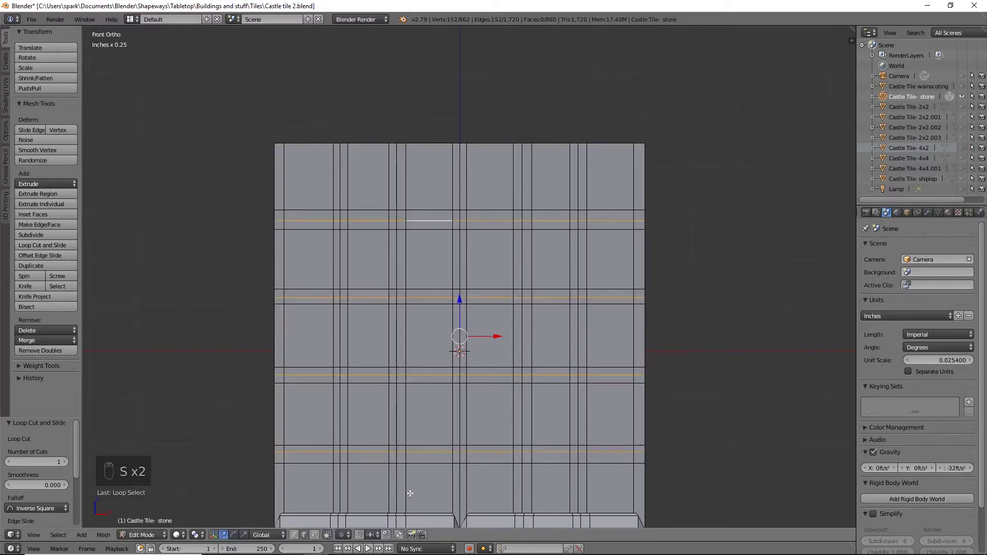
# Scale the horizontal row loops to about 0.9 on Y and Z to sink mortar grooves, then view front-on
pyautogui.moveTo(201, 539); pyautogui.dragTo(222, 500)
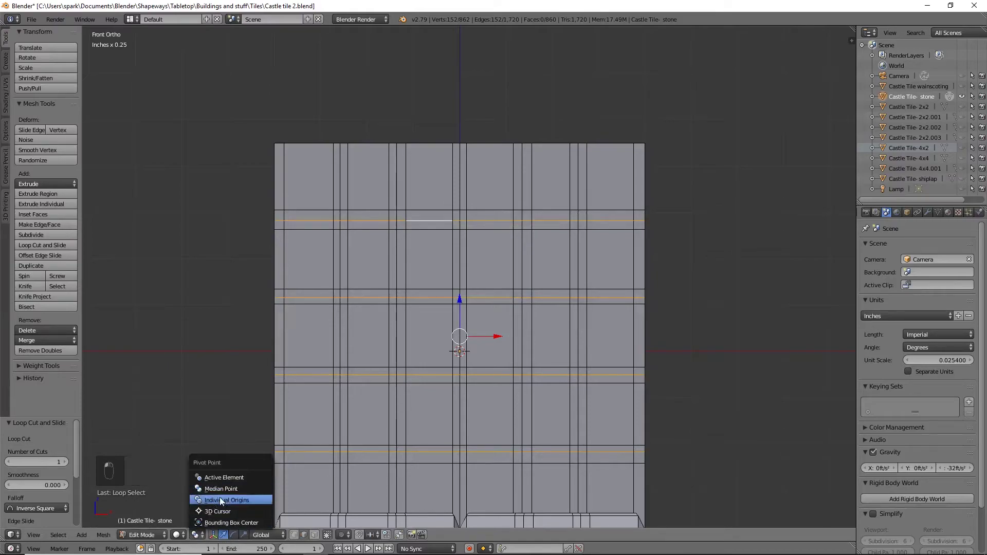
pyautogui.press('s')
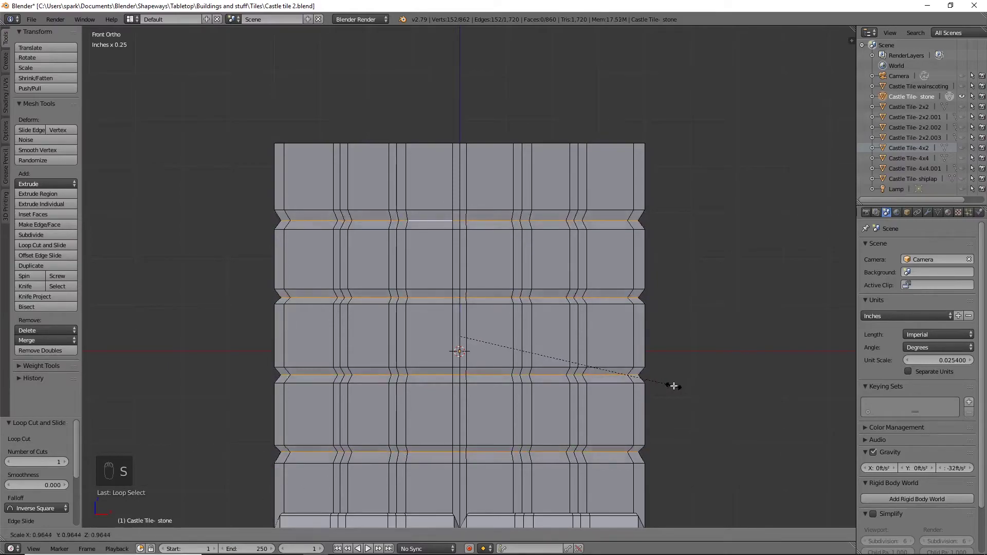
pyautogui.press('ctrl+z')
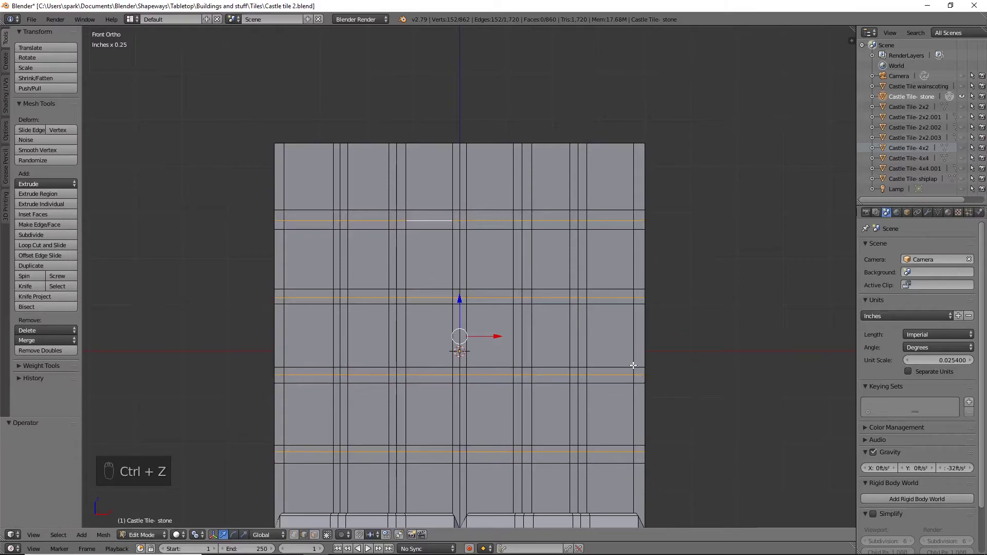
pyautogui.press('s')
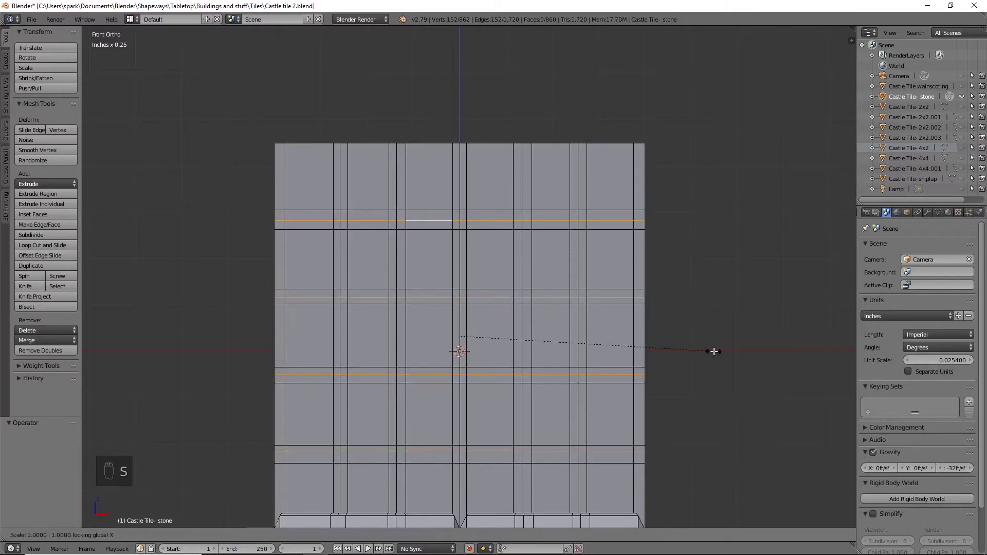
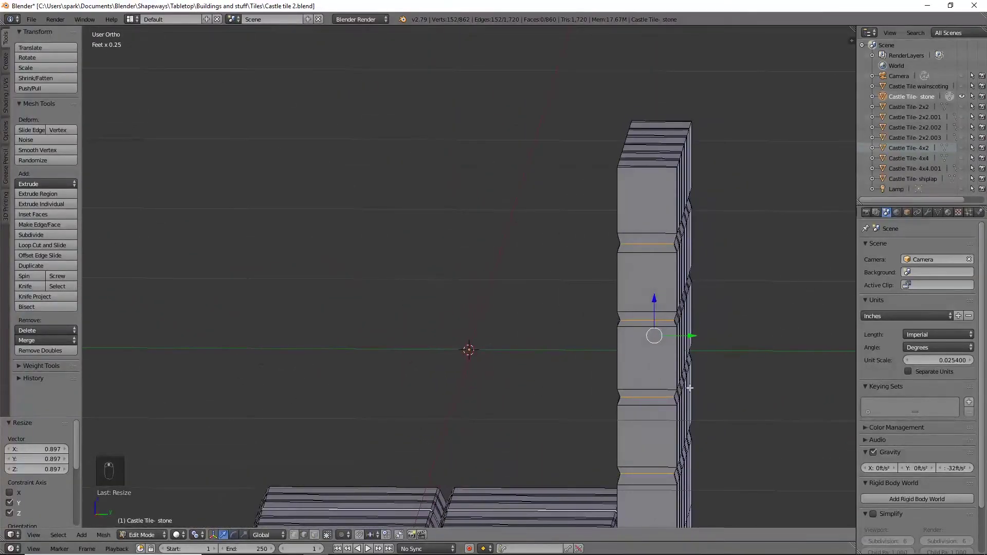
pyautogui.press('s')
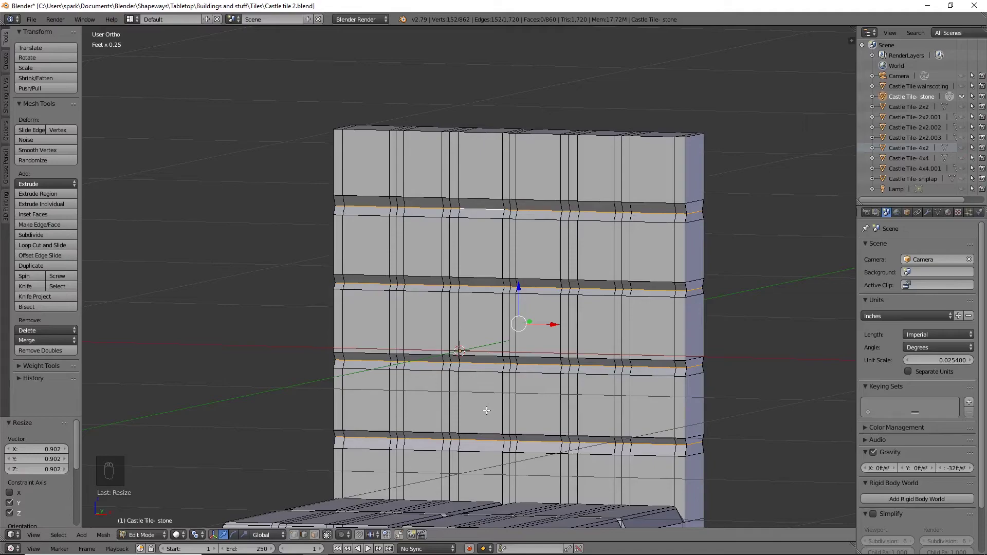
pyautogui.press('KP_1')
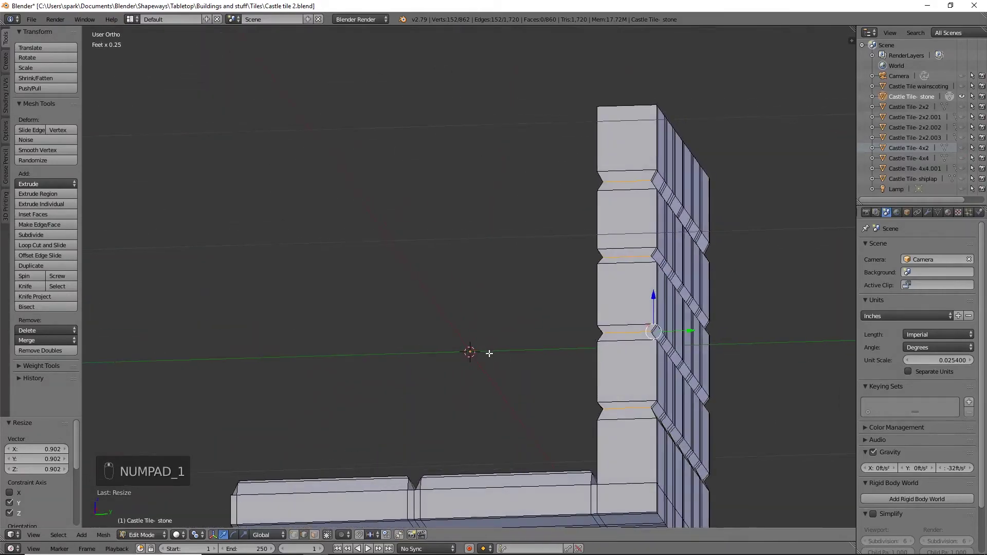
# Scale alternating vertical joint edges inward for staggered brick grooves, then enter Sculpt Mode
pyautogui.press('KP_3')
pyautogui.press('KP_1')
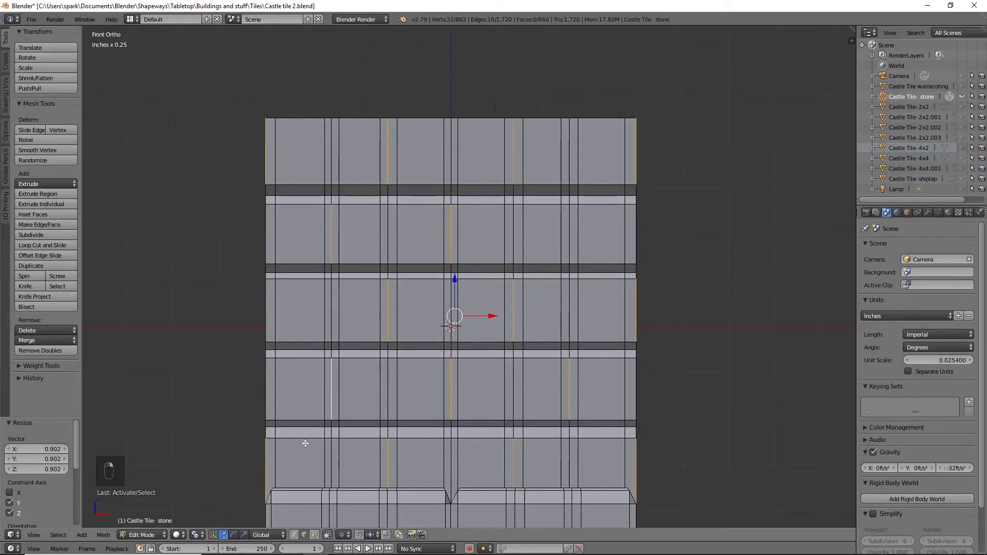
pyautogui.press('KP_3')
pyautogui.press('KP_1')
pyautogui.press('z')
pyautogui.press('z')
pyautogui.press('Tab')
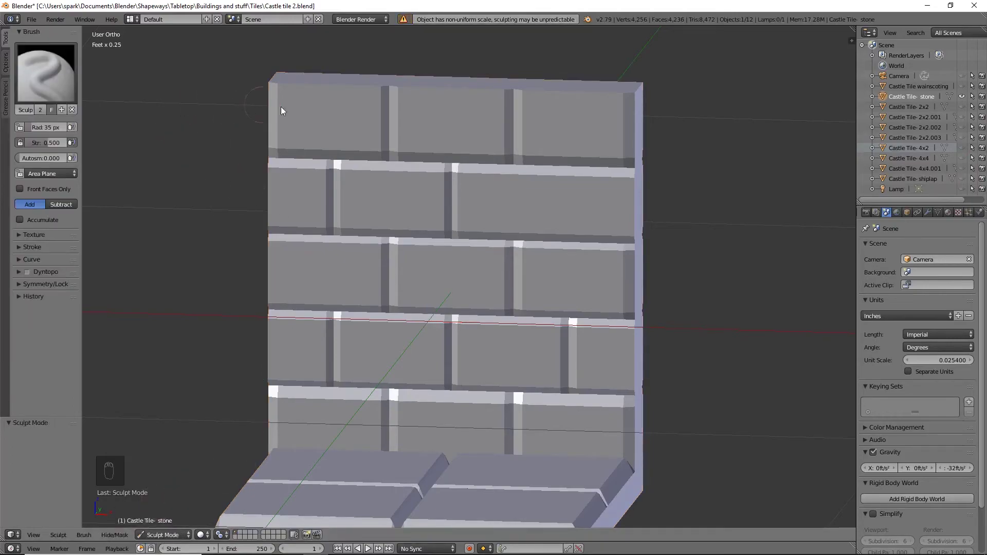
pyautogui.moveTo(314, 105); pyautogui.dragTo(703, 344)
pyautogui.moveTo(703, 345); pyautogui.dragTo(651, 332)
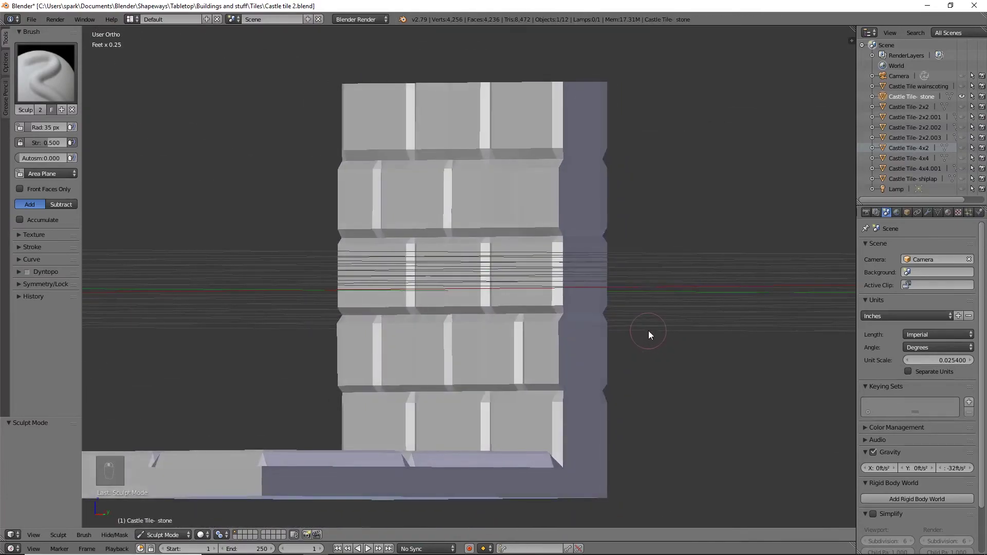
pyautogui.press('ctrl+z')
pyautogui.press('ctrl+z')
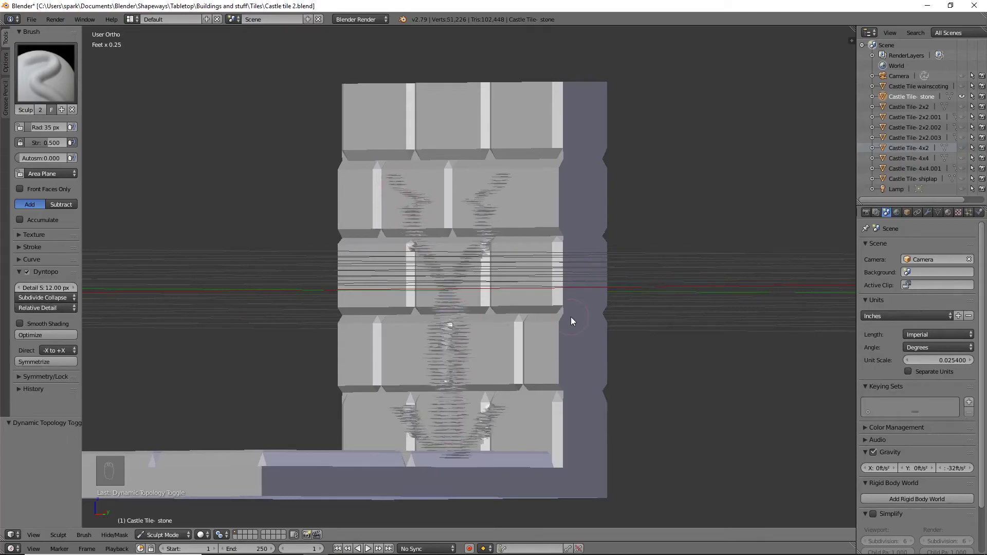
pyautogui.press('ctrl+z')
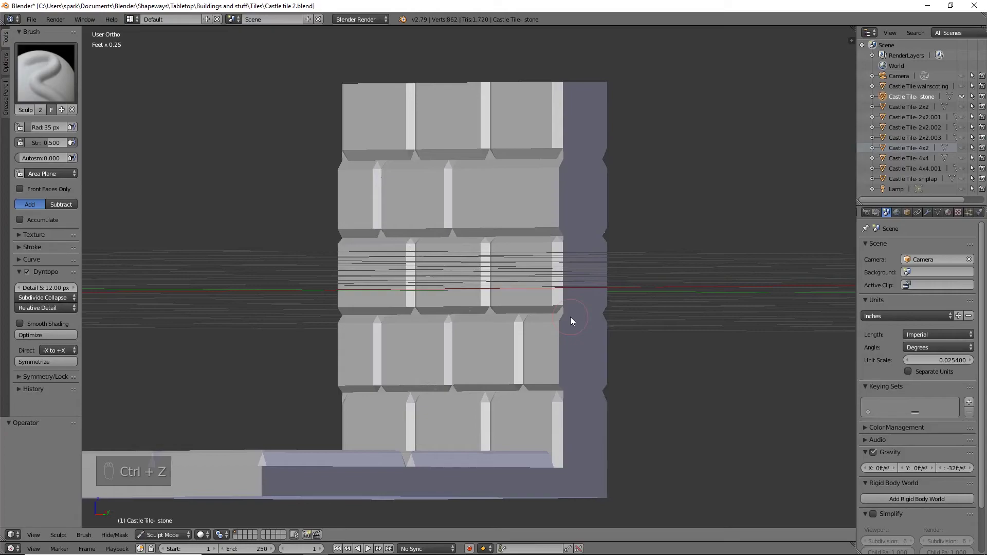
pyautogui.moveTo(560, 319); pyautogui.dragTo(602, 327)
pyautogui.middleClick(597, 325)
pyautogui.middleClick(567, 307)
pyautogui.middleClick(550, 304)
pyautogui.middleClick(551, 321)
pyautogui.middleClick(582, 323)
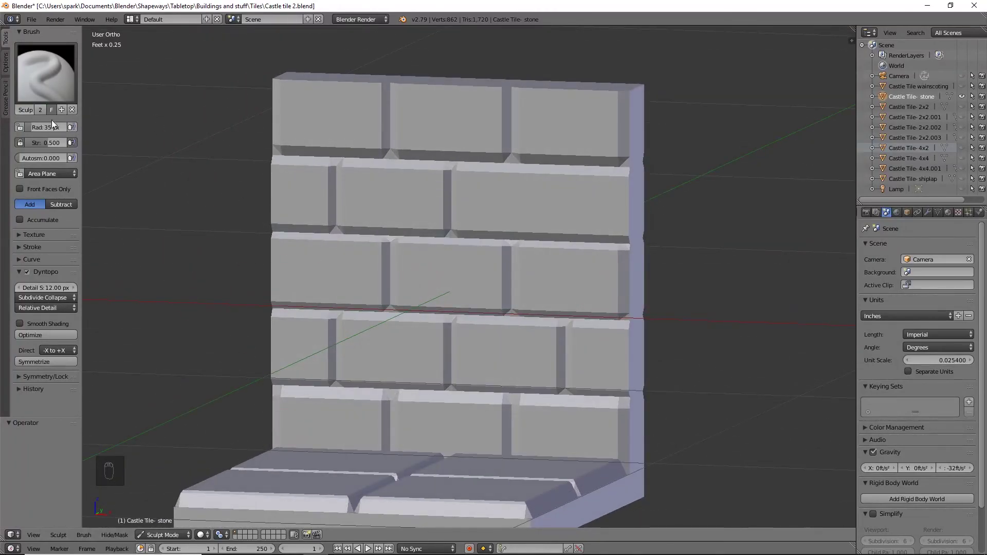
pyautogui.press('ctrl+z')
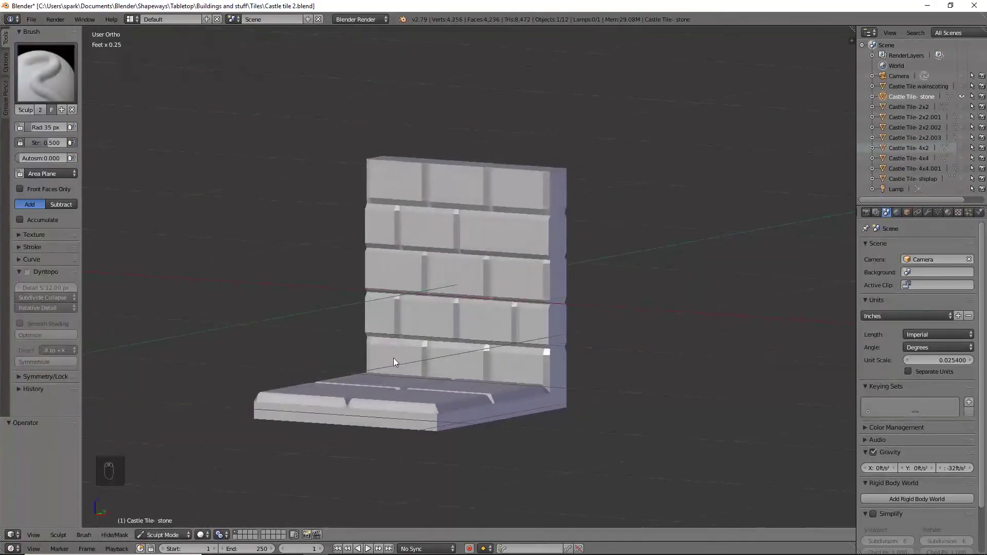
# Return to Object Mode and move the wainscoting tile along X into the row
pyautogui.moveTo(154, 539); pyautogui.dragTo(162, 523)
pyautogui.click(163, 524)
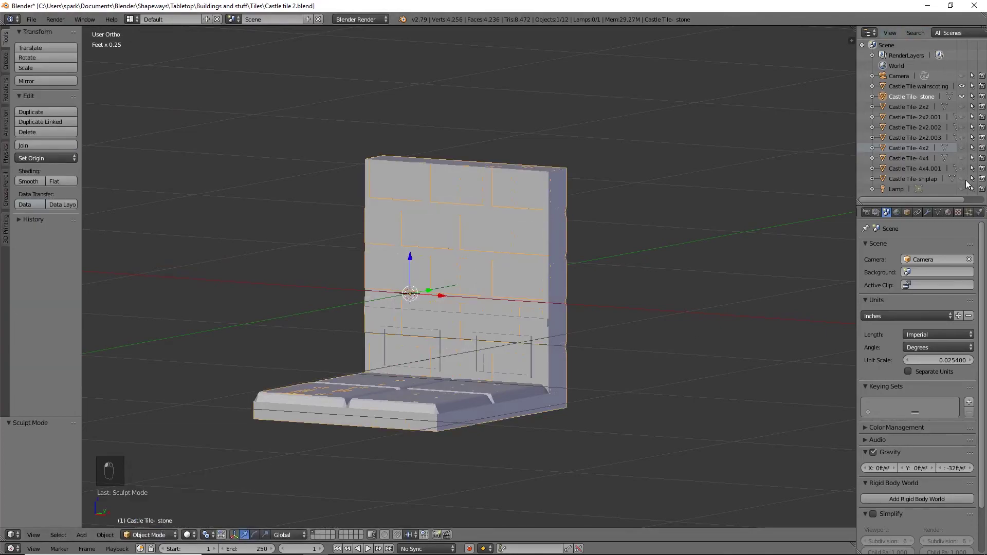
pyautogui.moveTo(533, 340); pyautogui.dragTo(456, 286)
pyautogui.moveTo(456, 286); pyautogui.dragTo(302, 276)
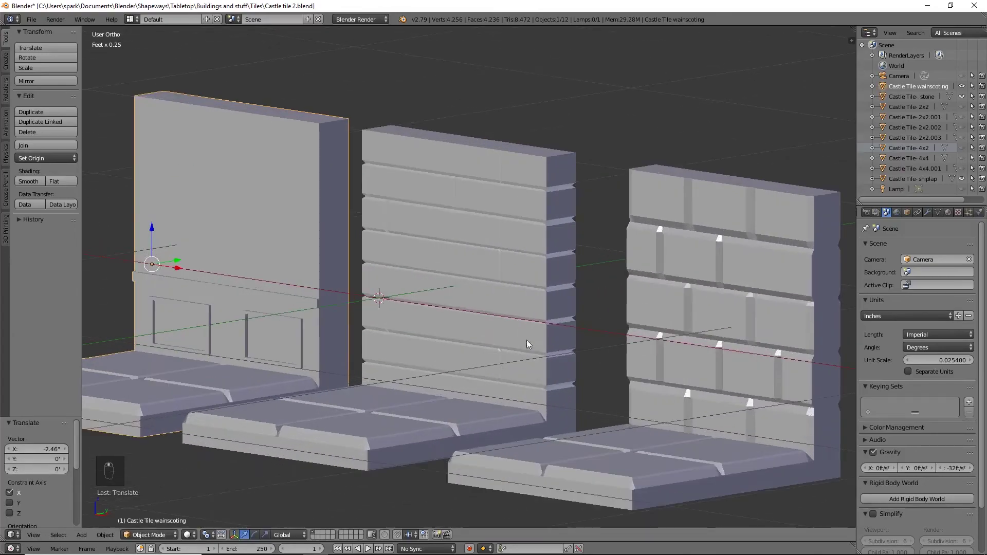
# Move the shiplap tile along X into line and orbit to show all three tiles side by side
pyautogui.press('KP_1')
pyautogui.press('Tab')
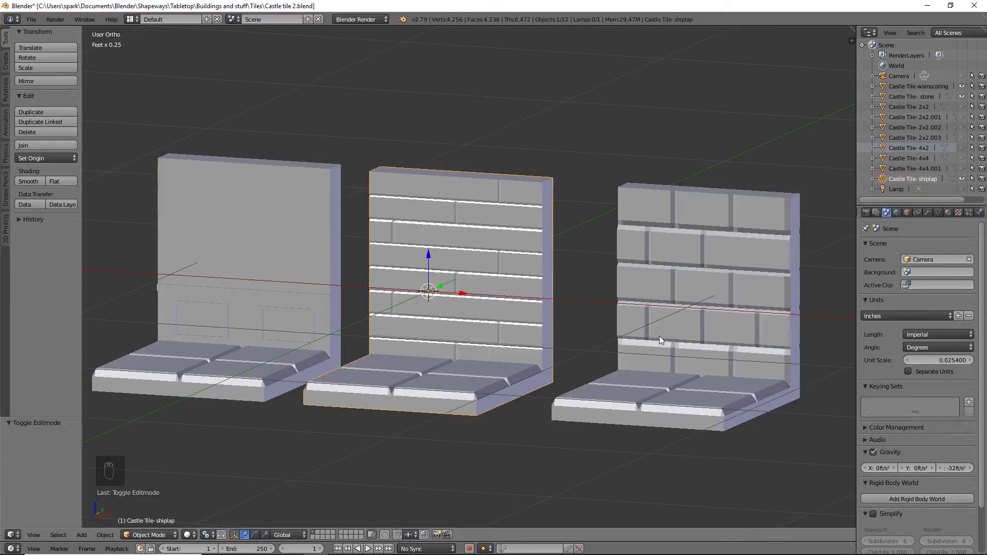
pyautogui.moveTo(661, 338); pyautogui.dragTo(640, 343)
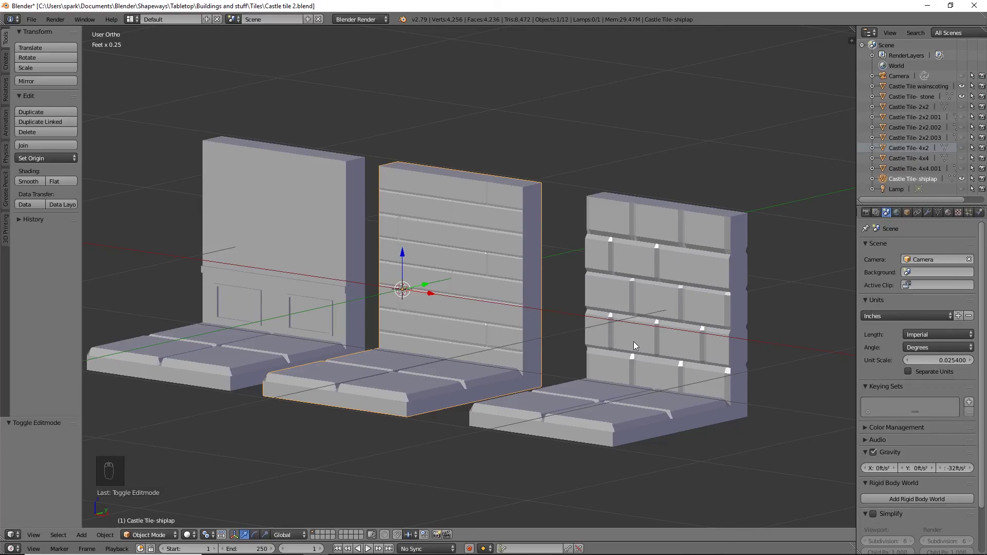